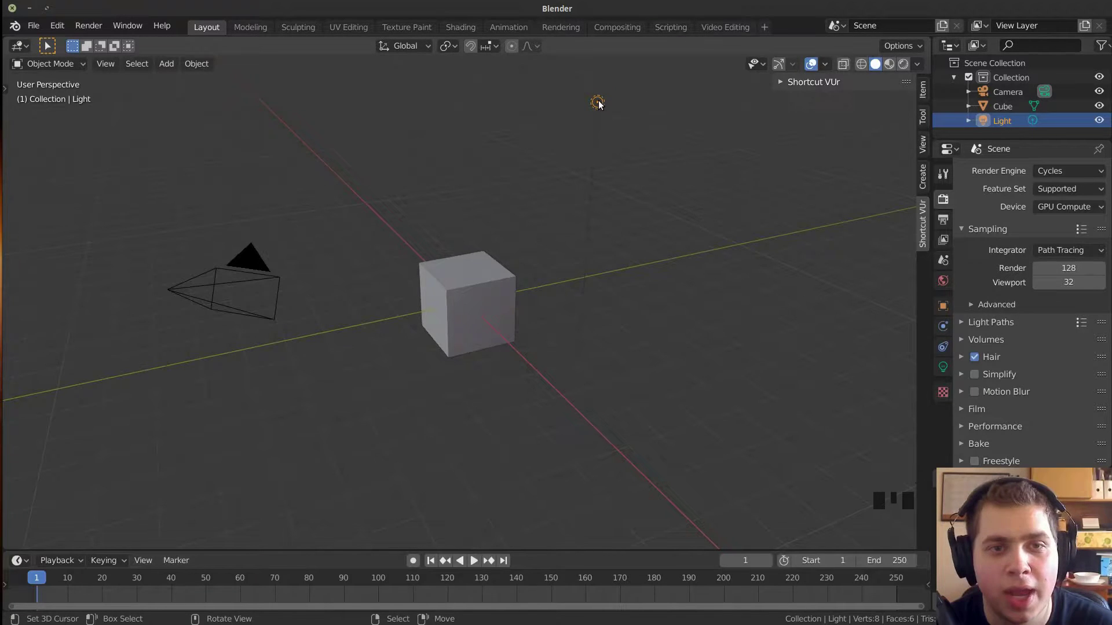
Delete the default light, leaving the camera and cube, then select the cube.
{"action": "right_click", "coordinate": [602, 105]}
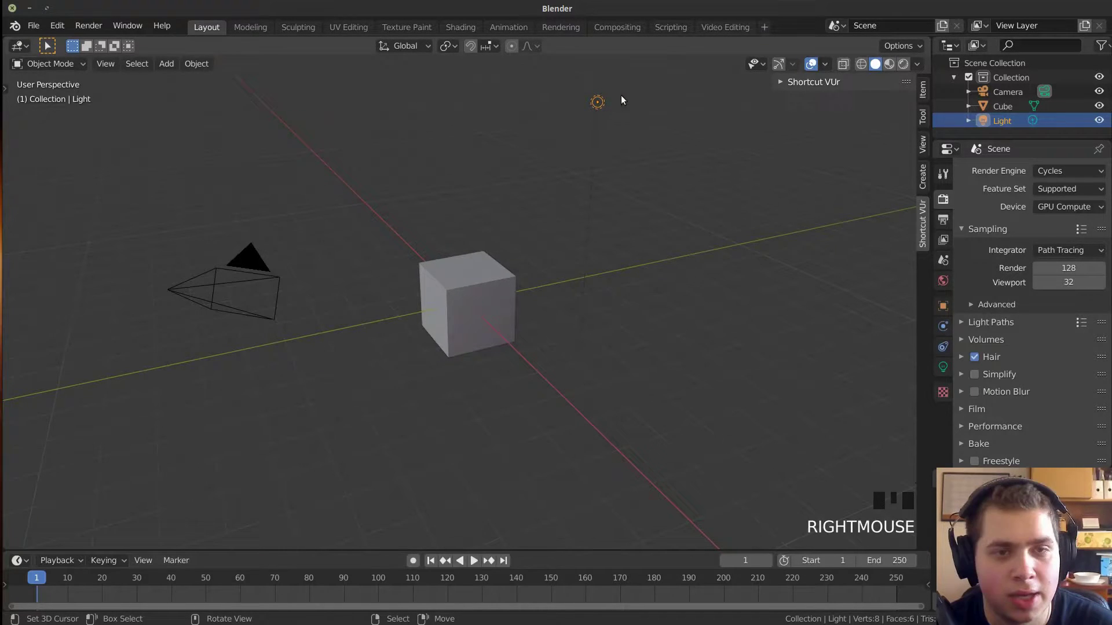
{"action": "key", "text": "x"}
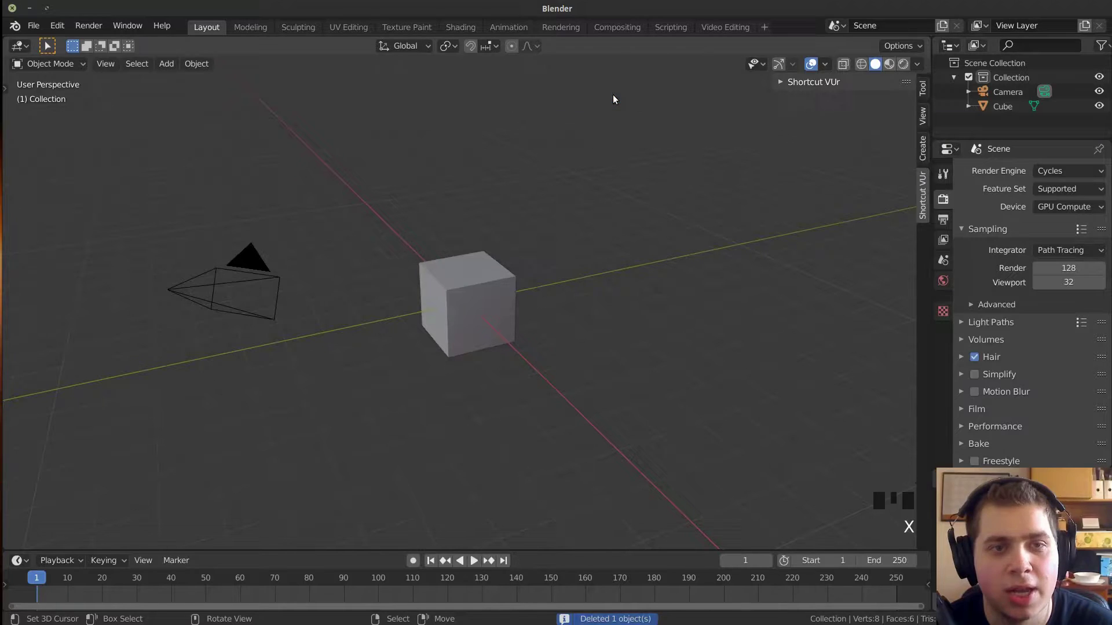
{"action": "right_click", "coordinate": [465, 289]}
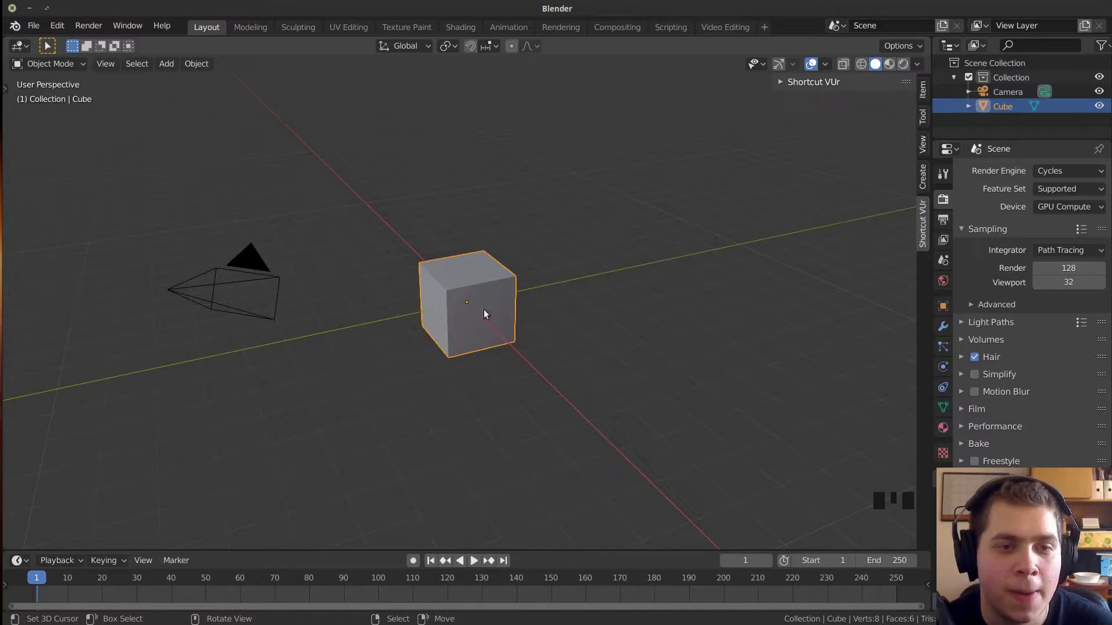
Frame the cube, enter Edit Mode and select all of its geometry.
{"action": "right_click", "coordinate": [497, 304]}
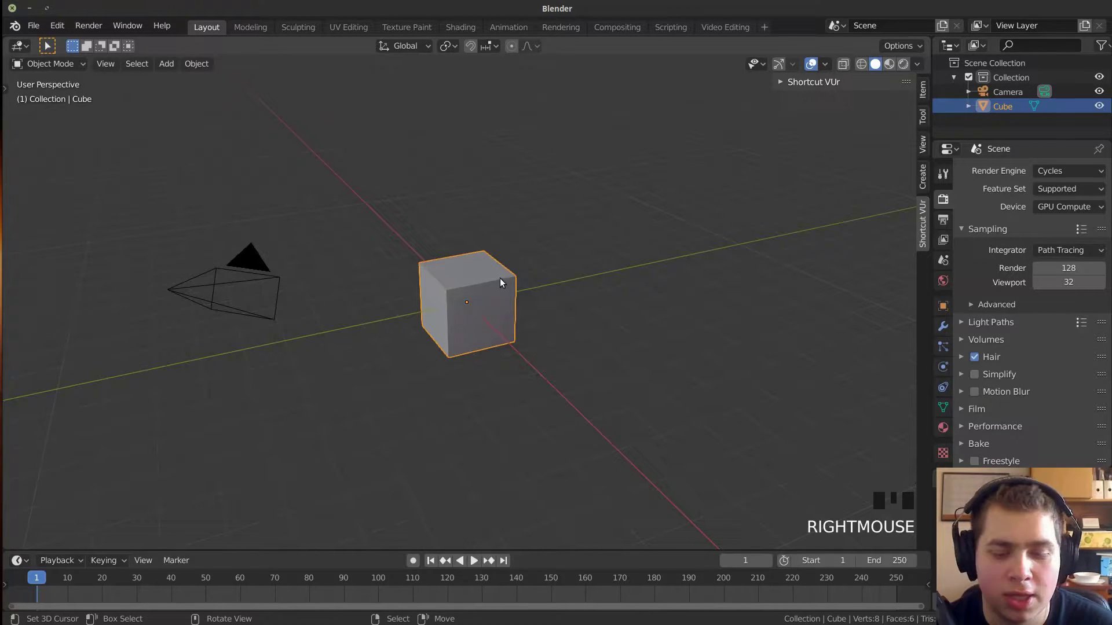
{"action": "key", "text": "KP_Decimal"}
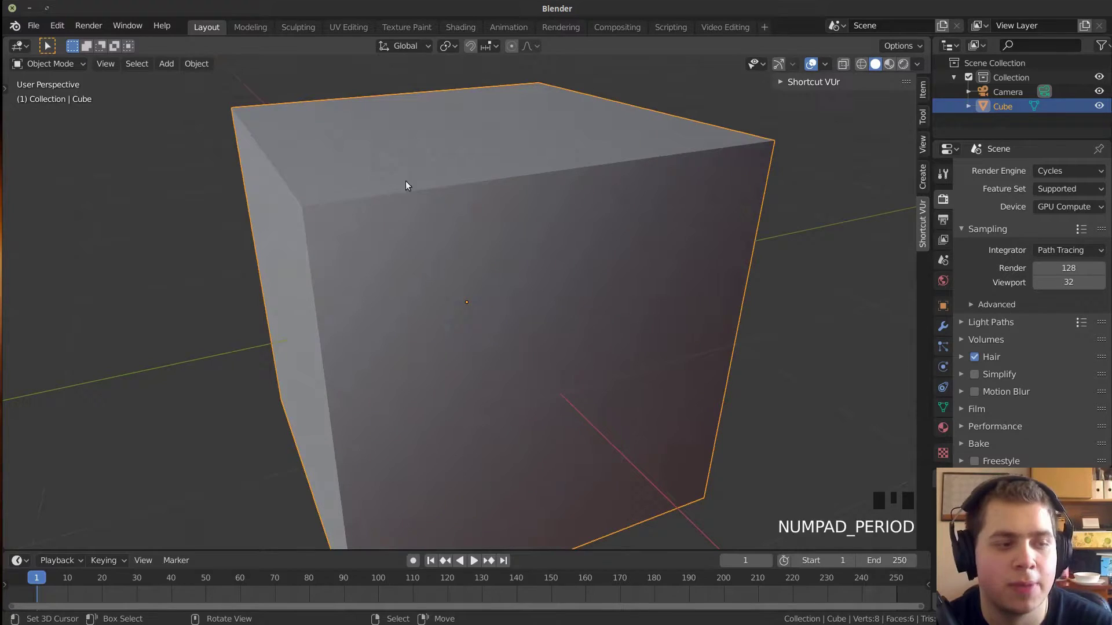
{"action": "scroll", "scroll_direction": "down", "scroll_amount": 3}
{"action": "scroll", "scroll_direction": "down", "scroll_amount": 3}
{"action": "key", "text": "Tab"}
{"action": "key", "text": "a"}
Bevel all the cube's edges with several segments into rounded corners and return to Object Mode.
{"action": "key", "text": "a"}
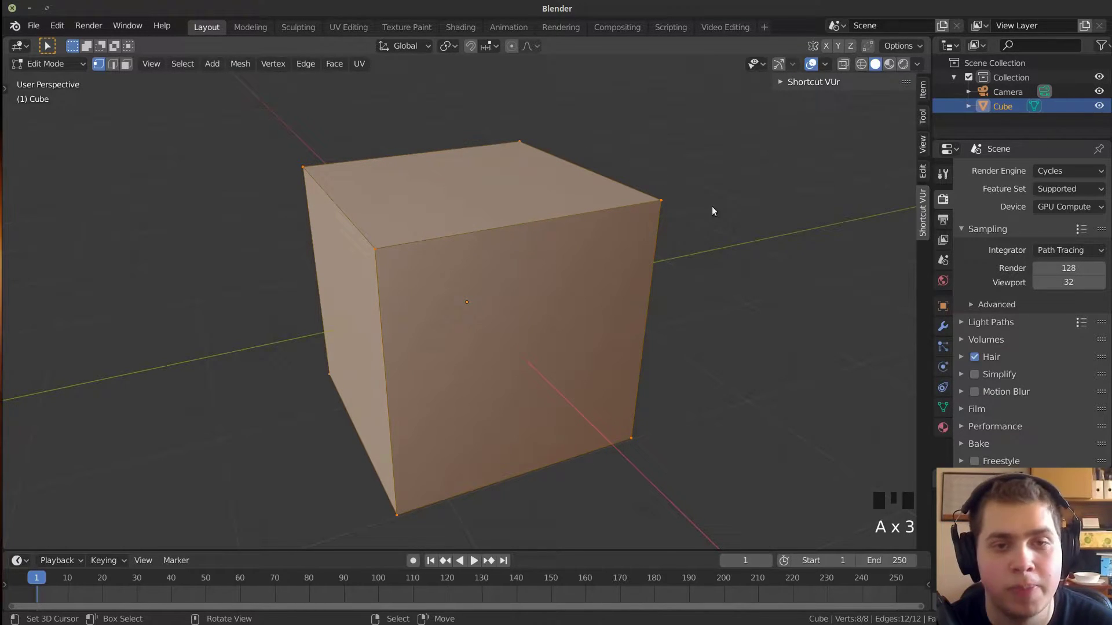
{"action": "key", "text": "ctrl+b"}
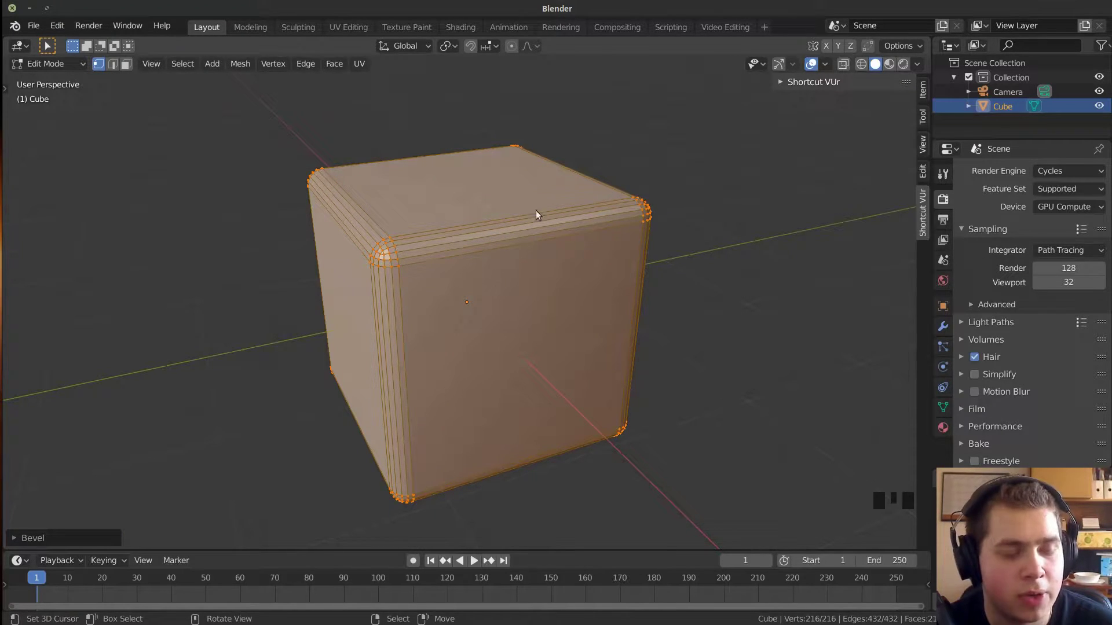
{"action": "key", "text": "Tab"}
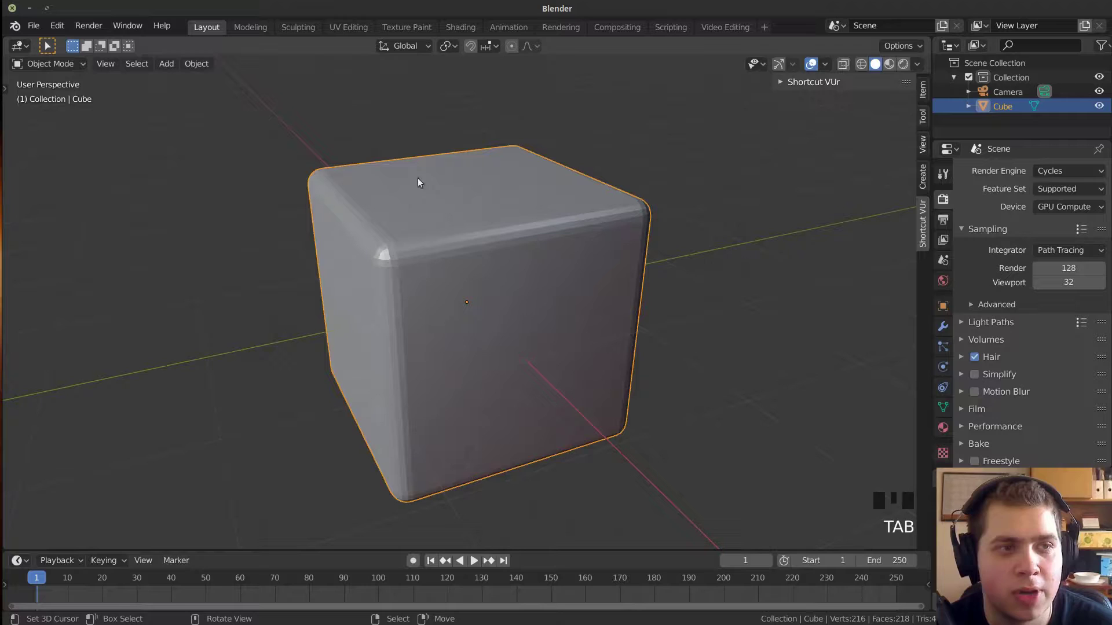
Set the world colour to an Environment Texture and adjust the render's colour management view.
{"action": "left_click_drag", "start_coordinate": [203, 70], "coordinate": [232, 244]}
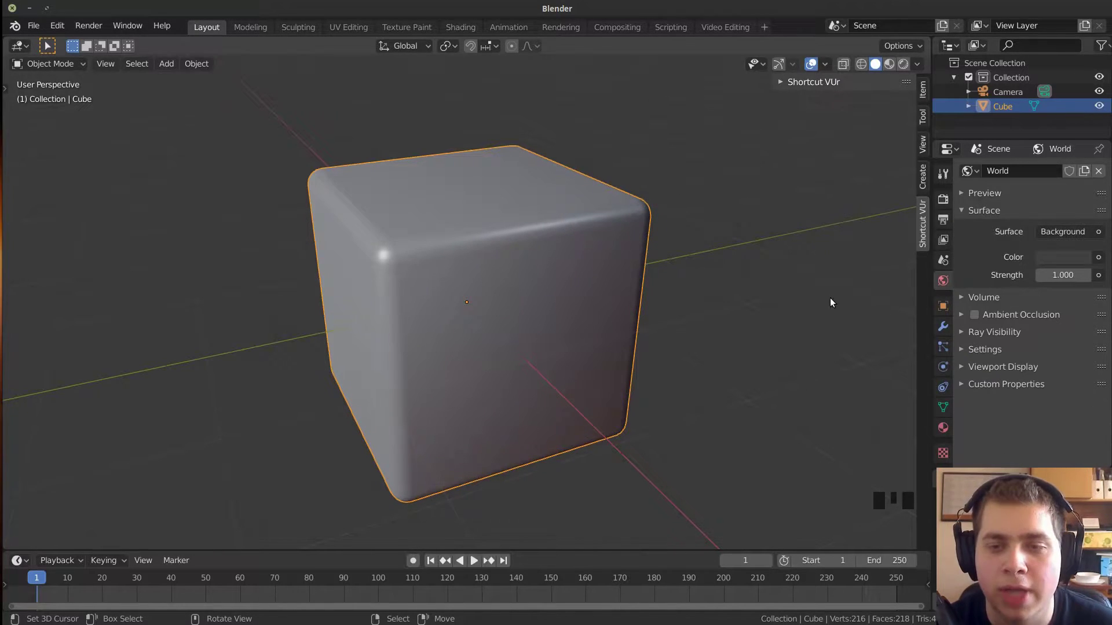
{"action": "left_click", "coordinate": [947, 282]}
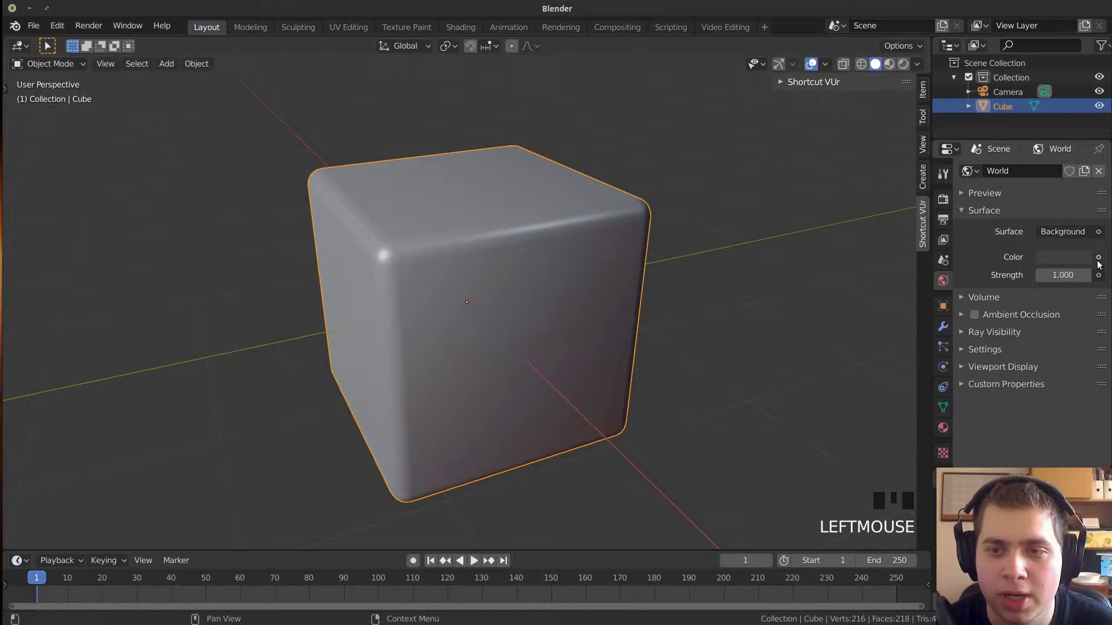
{"action": "left_click_drag", "start_coordinate": [1100, 262], "coordinate": [821, 326]}
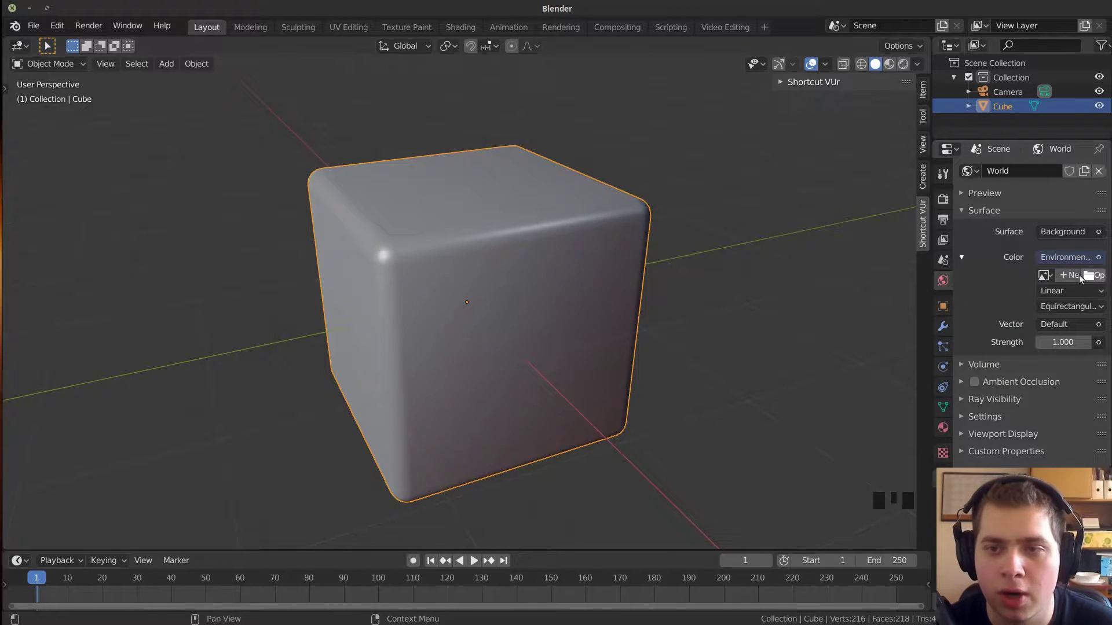
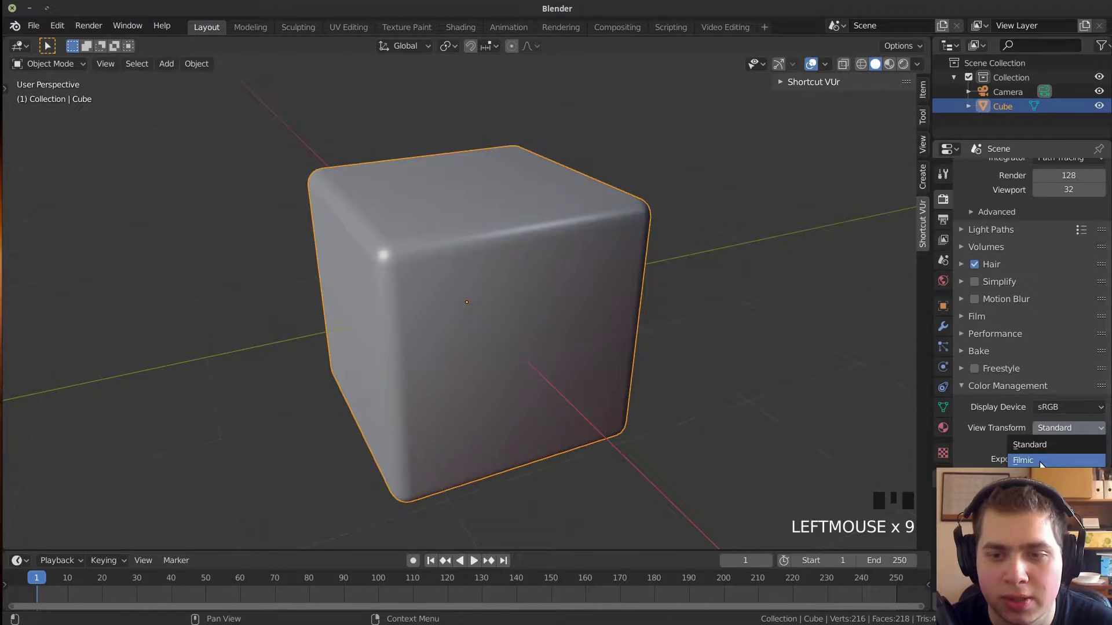
Preview the scene in rendered shading and orbit to see the landscape HDRI behind the cube.
{"action": "left_click_drag", "start_coordinate": [1044, 464], "coordinate": [625, 248]}
{"action": "scroll", "scroll_direction": "down", "scroll_amount": 3}
{"action": "scroll", "scroll_direction": "down", "scroll_amount": 3}
{"action": "key", "text": "z"}
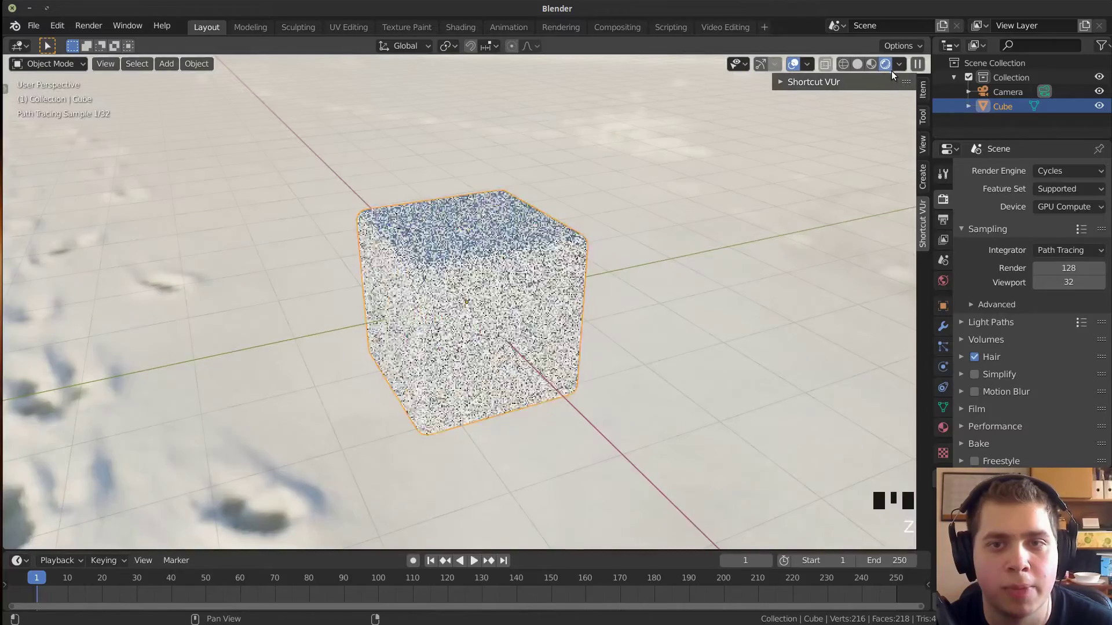
{"action": "left_click", "coordinate": [888, 67]}
{"action": "scroll", "scroll_direction": "down", "scroll_amount": 3}
{"action": "left_click_drag", "start_coordinate": [511, 273], "coordinate": [945, 434]}
{"action": "left_click_drag", "start_coordinate": [945, 434], "coordinate": [1047, 356]}
Create a new Metal material with Metallic 1.0 and Roughness about 0.37, then return to solid shading.
{"action": "left_click", "coordinate": [1069, 345]}
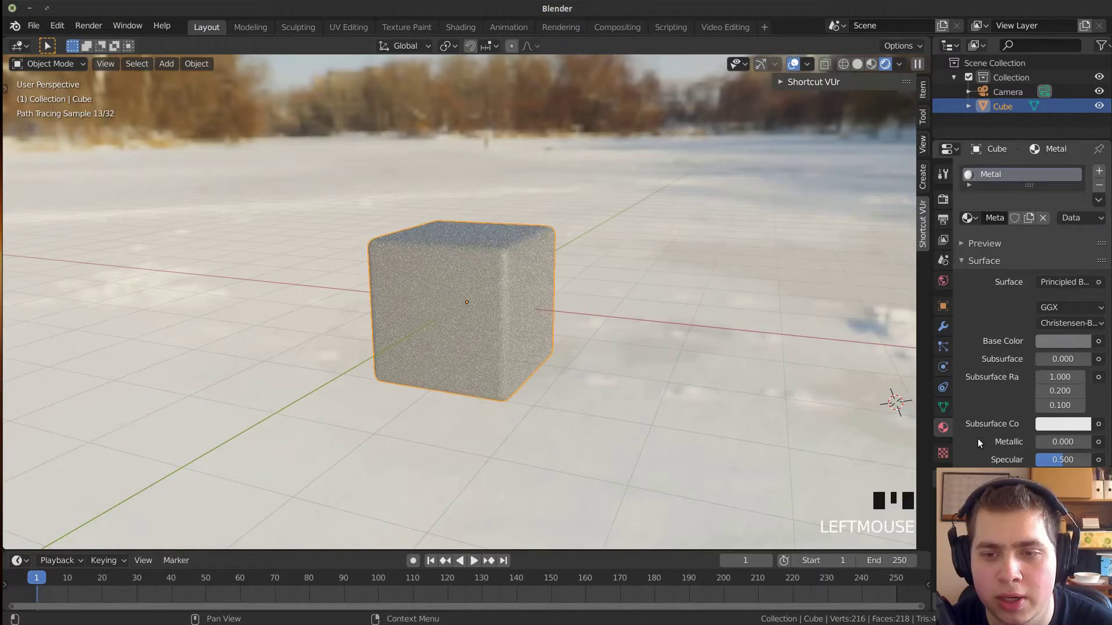
{"action": "scroll", "scroll_direction": "down", "scroll_amount": 3}
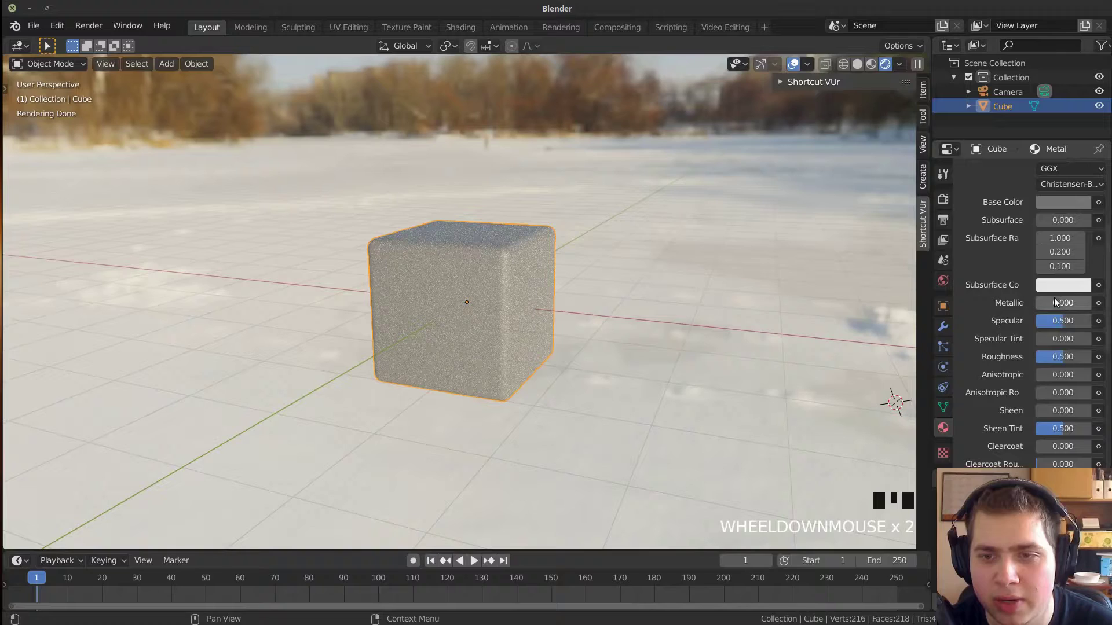
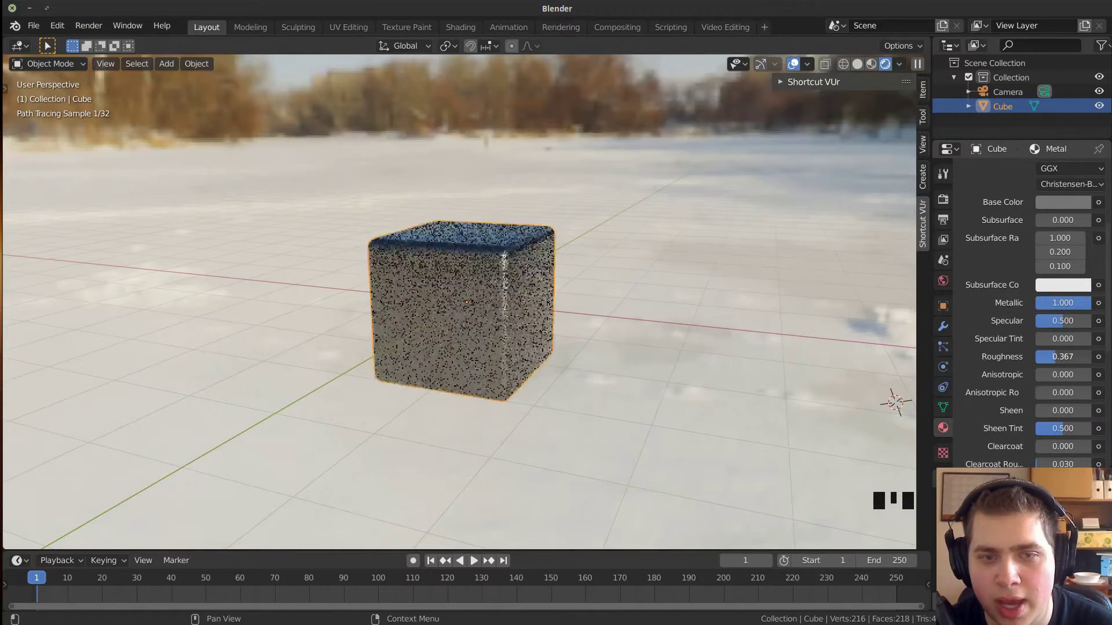
{"action": "left_click_drag", "start_coordinate": [732, 337], "coordinate": [859, 65]}
{"action": "left_click", "coordinate": [859, 65]}
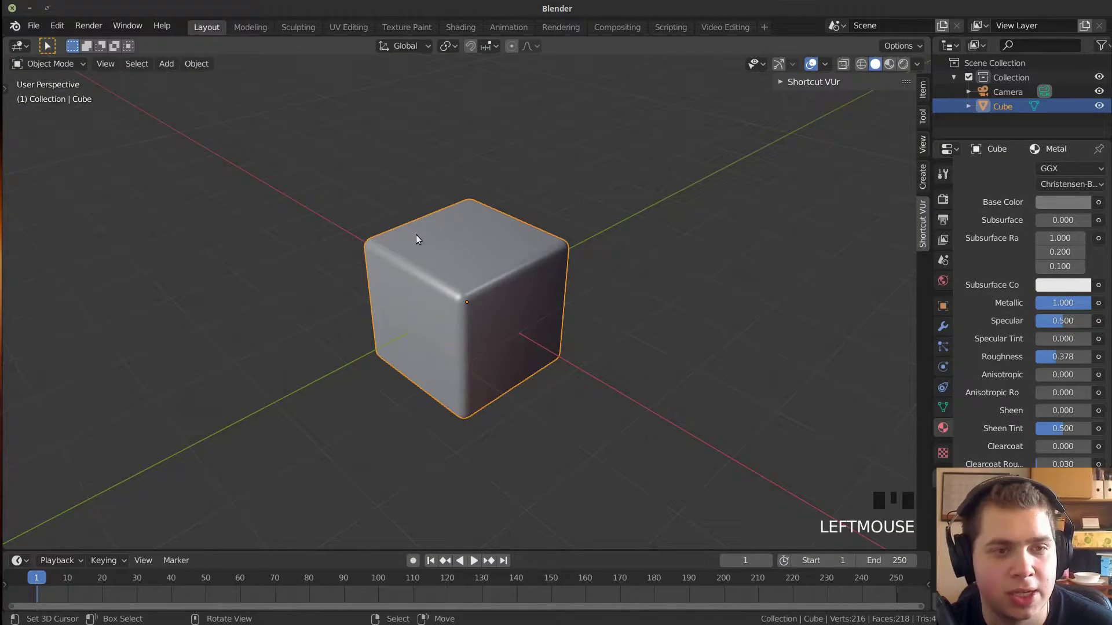
Add an Array modifier to the cube with Count 5, giving a straight row of five cubes.
{"action": "key", "text": "z"}
{"action": "key", "text": "z"}
{"action": "key", "text": "z"}
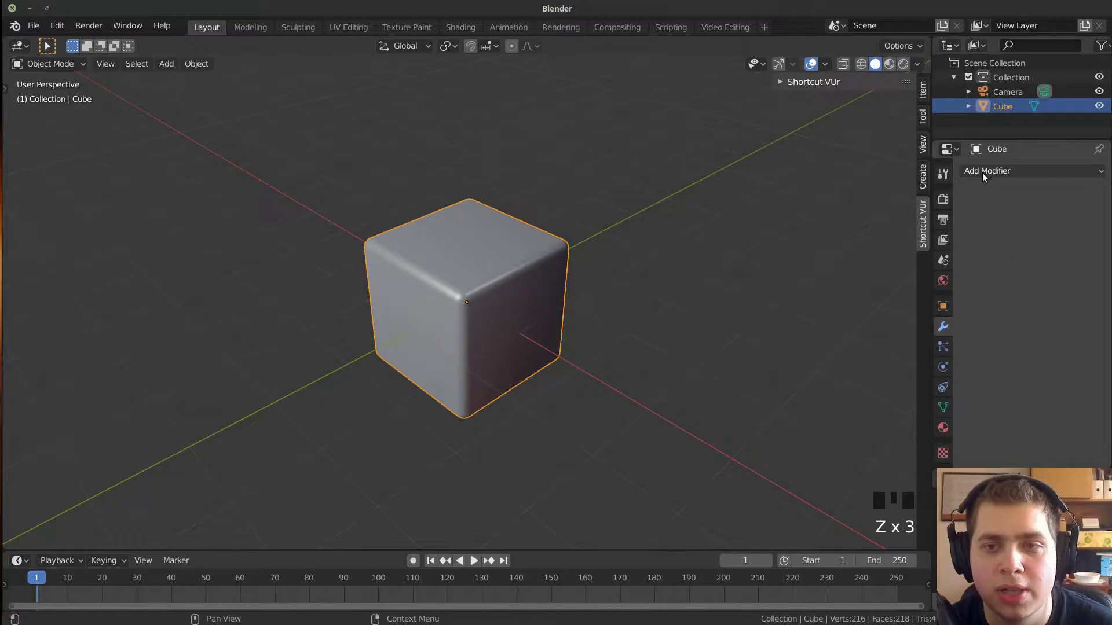
{"action": "left_click_drag", "start_coordinate": [850, 207], "coordinate": [590, 262]}
{"action": "scroll", "scroll_direction": "down", "scroll_amount": 3}
{"action": "scroll", "scroll_direction": "up", "scroll_amount": 3}
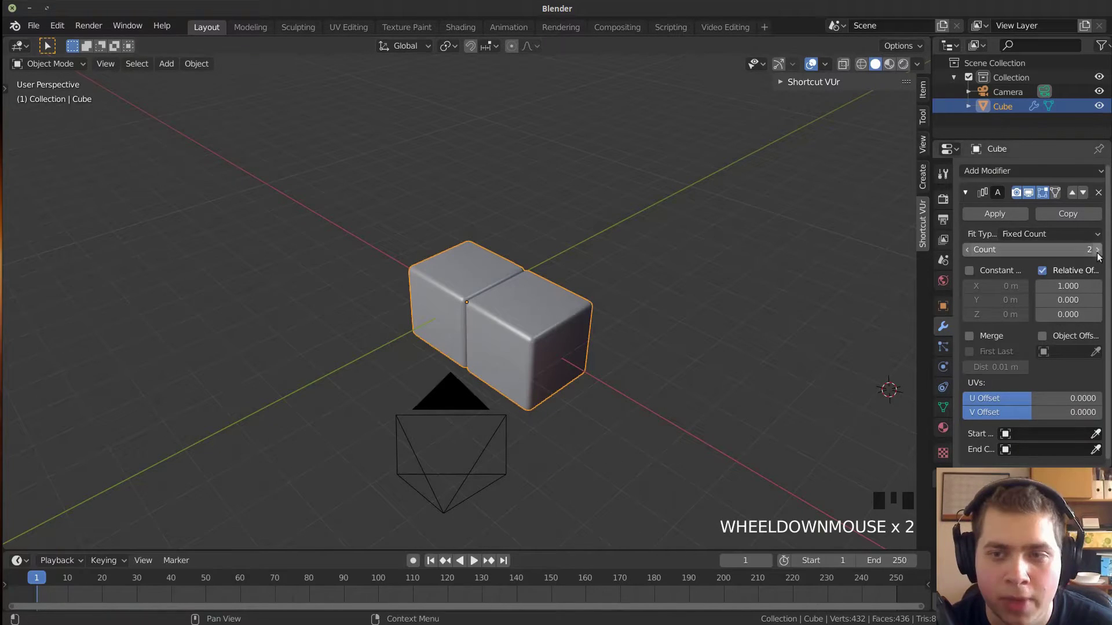
{"action": "left_click", "coordinate": [1102, 257]}
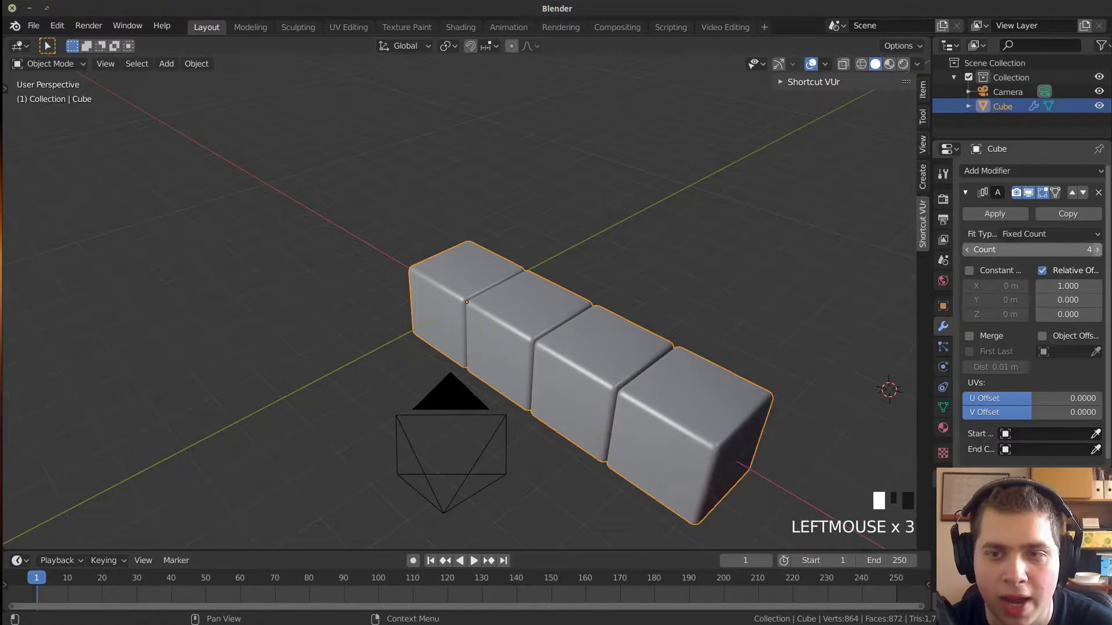
{"action": "scroll", "scroll_direction": "down", "scroll_amount": 3}
{"action": "scroll", "scroll_direction": "up", "scroll_amount": 3}
{"action": "scroll", "scroll_direction": "down", "scroll_amount": 3}
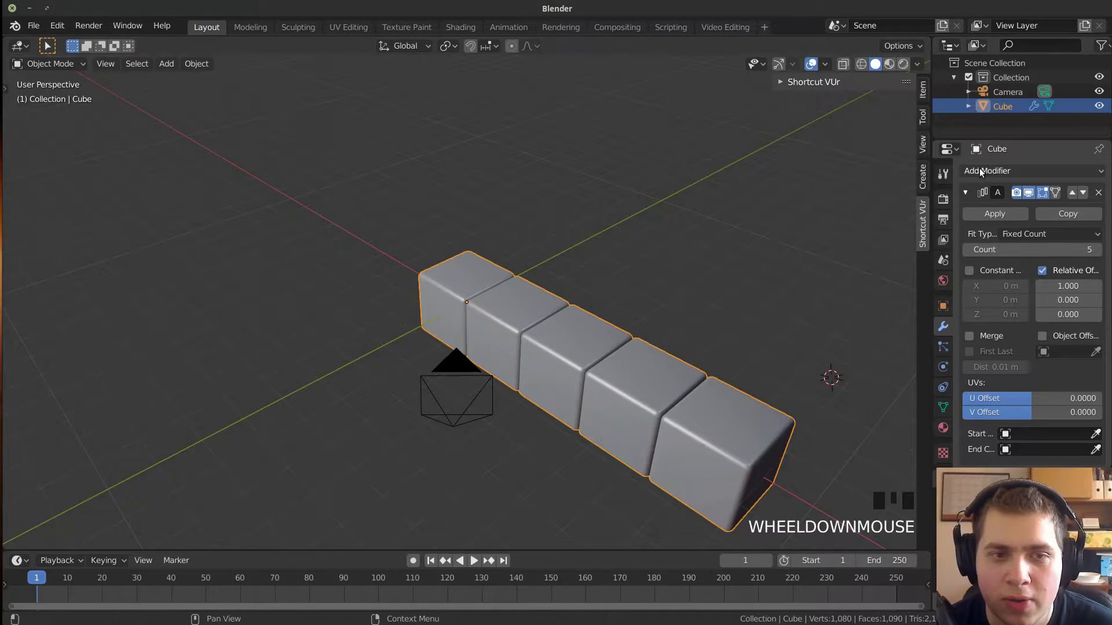
{"action": "left_click_drag", "start_coordinate": [711, 278], "coordinate": [820, 199]}
{"action": "left_click", "coordinate": [820, 199]}
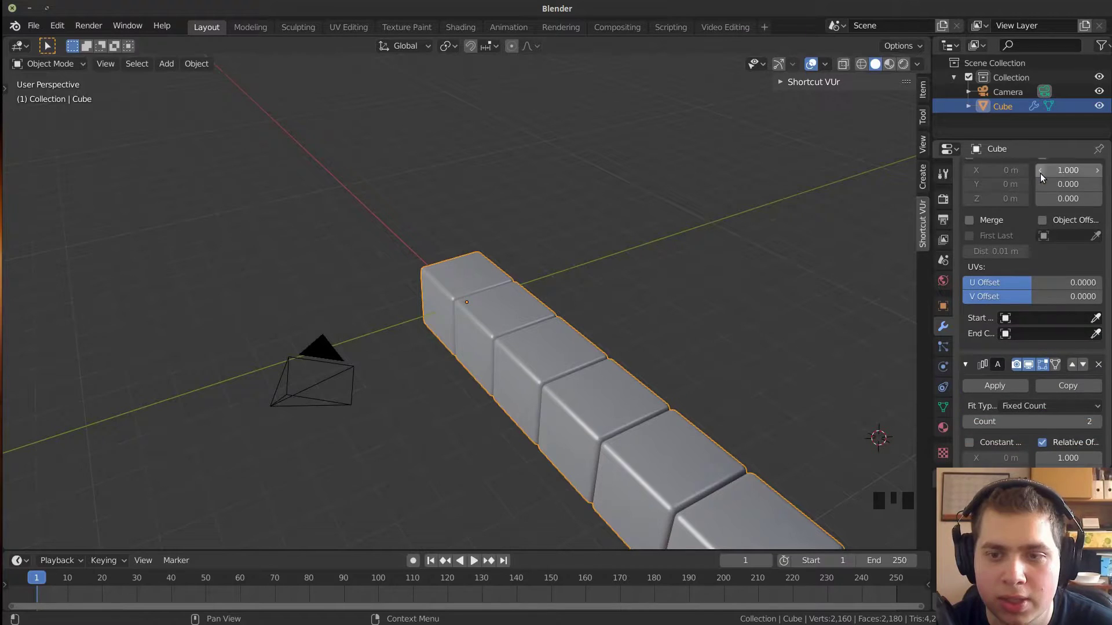
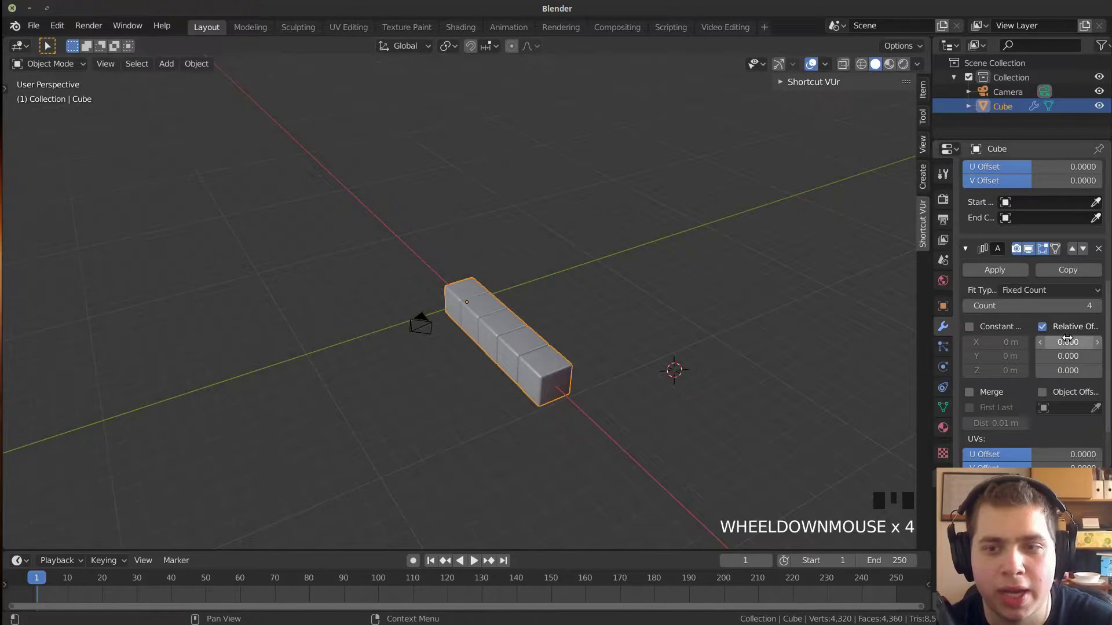
Set the second Array modifier's relative offset to Y=1, spreading the row into a 5×5 grid.
{"action": "left_click", "coordinate": [649, 290]}
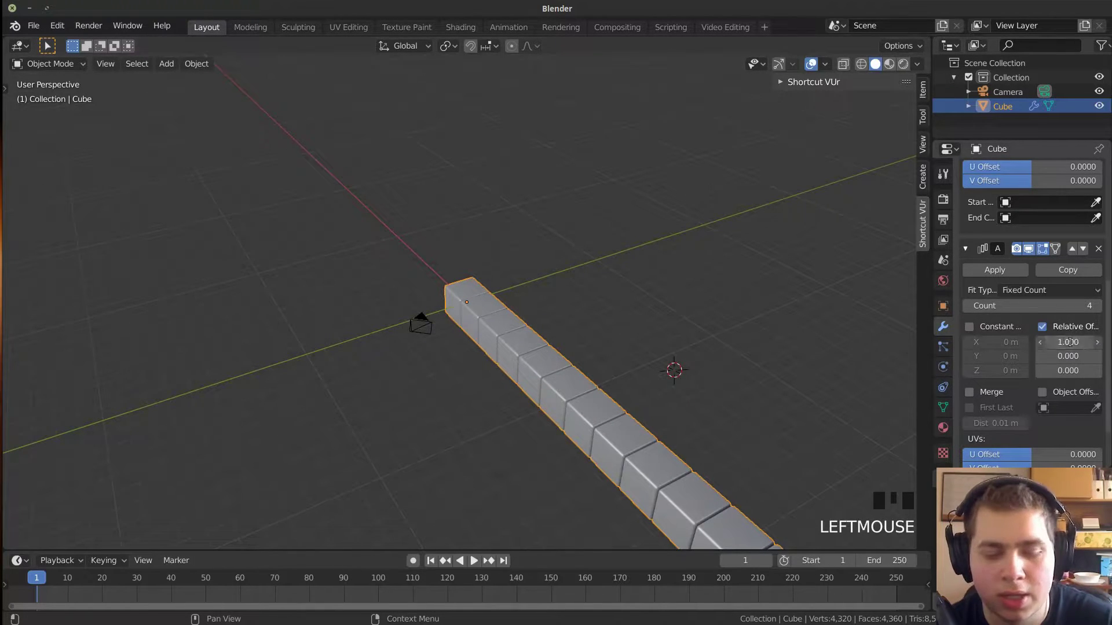
{"action": "left_click_drag", "start_coordinate": [1072, 345], "coordinate": [767, 320]}
{"action": "left_click_drag", "start_coordinate": [574, 333], "coordinate": [524, 337]}
{"action": "scroll", "scroll_direction": "up", "scroll_amount": 3}
{"action": "left_click", "coordinate": [851, 334]}
{"action": "left_click_drag", "start_coordinate": [671, 292], "coordinate": [671, 289]}
{"action": "scroll", "scroll_direction": "up", "scroll_amount": 3}
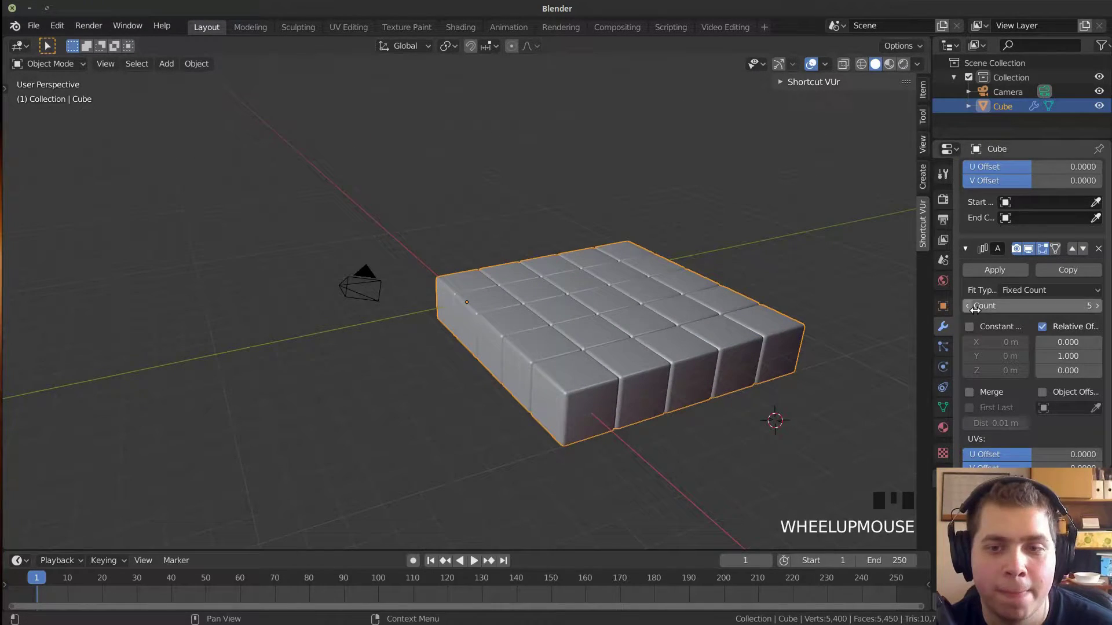
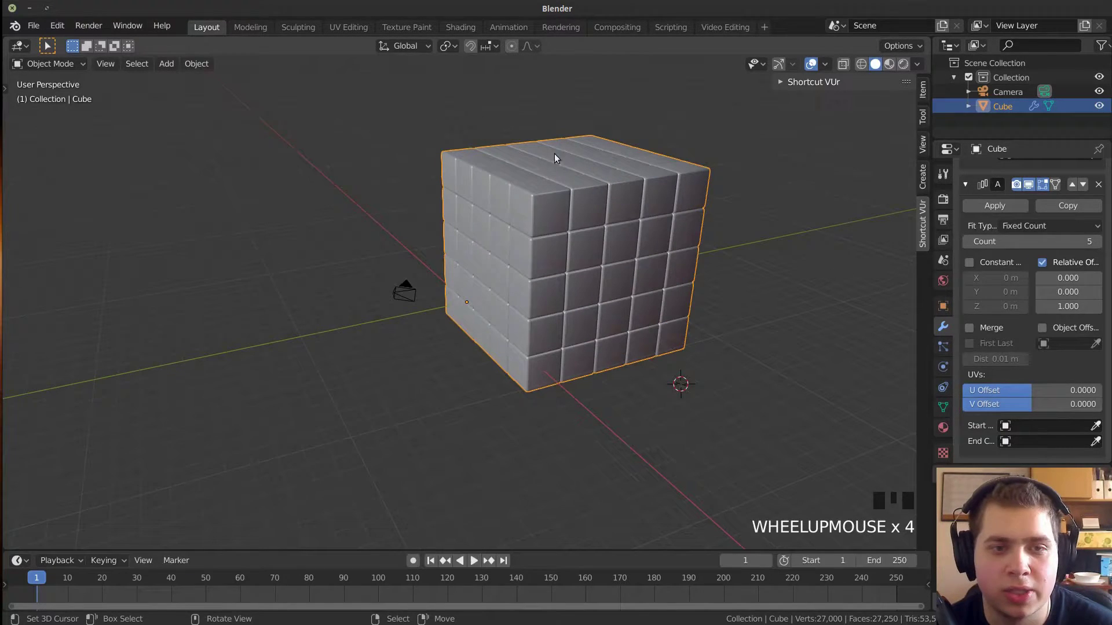
View through the camera and pull it back along its local Z so the whole cube block fits in frame.
{"action": "scroll", "scroll_direction": "down", "scroll_amount": 3}
{"action": "left_click_drag", "start_coordinate": [582, 312], "coordinate": [669, 251]}
{"action": "key", "text": "KP_0"}
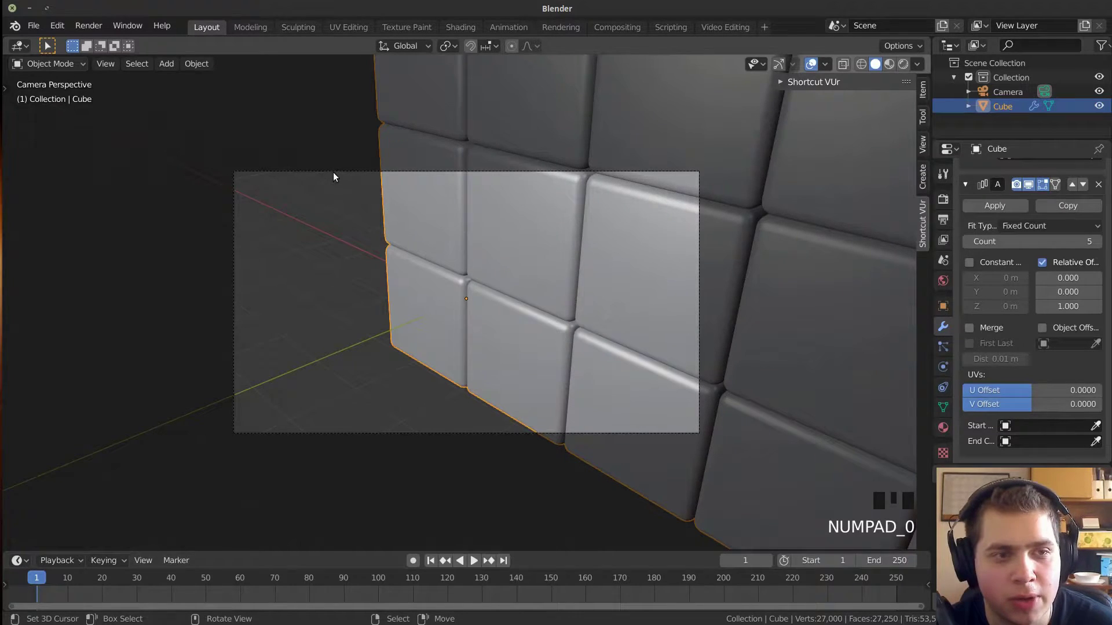
{"action": "right_click", "coordinate": [337, 176]}
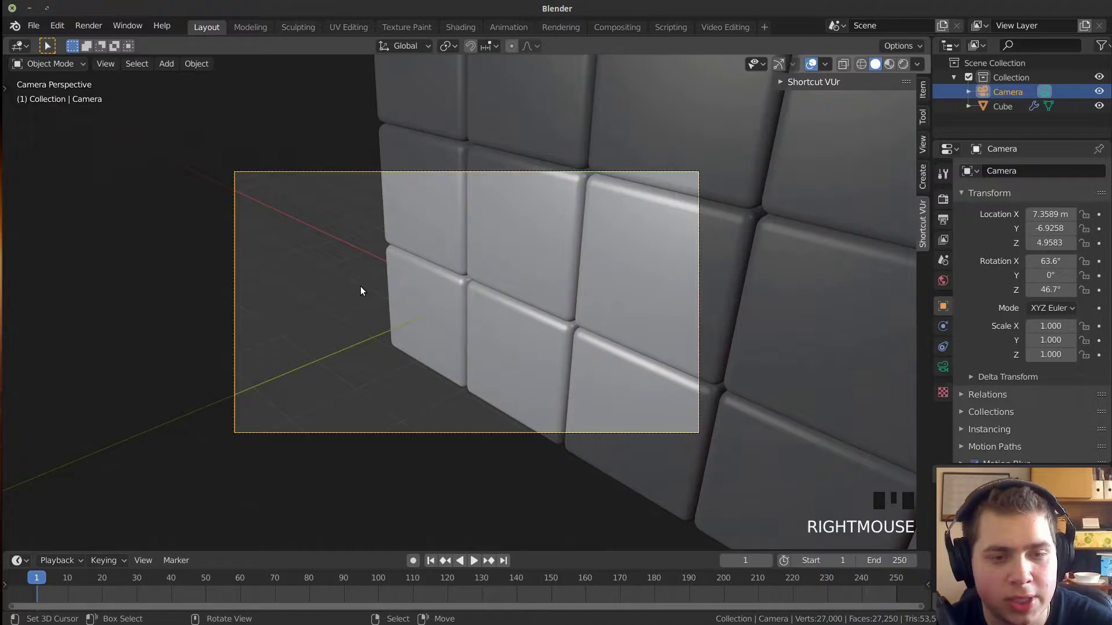
{"action": "key", "text": "g"}
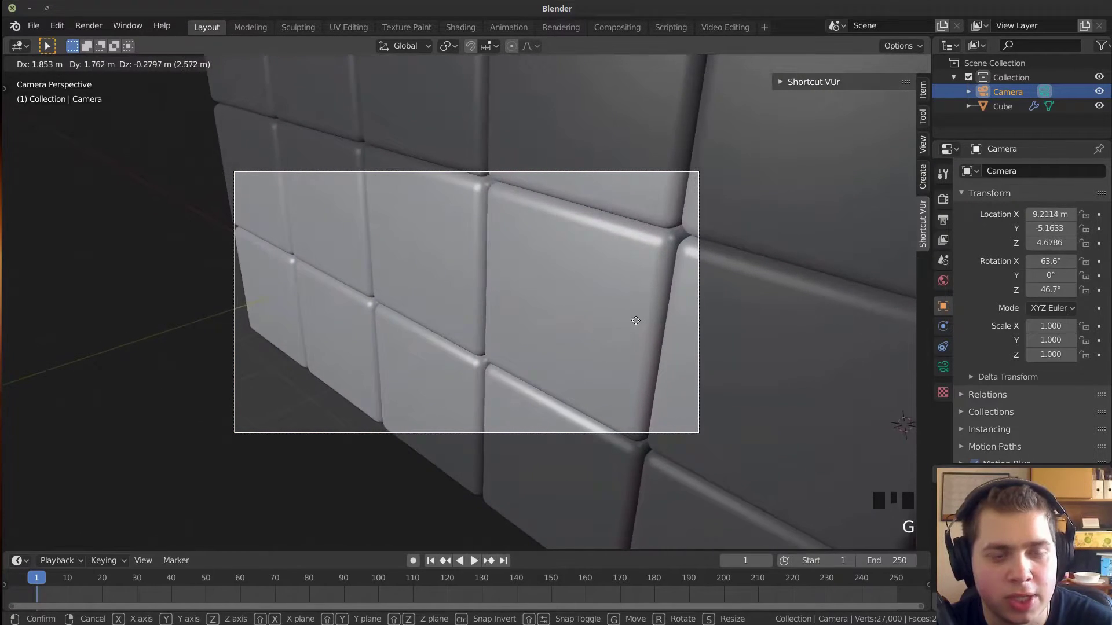
{"action": "key", "text": "g"}
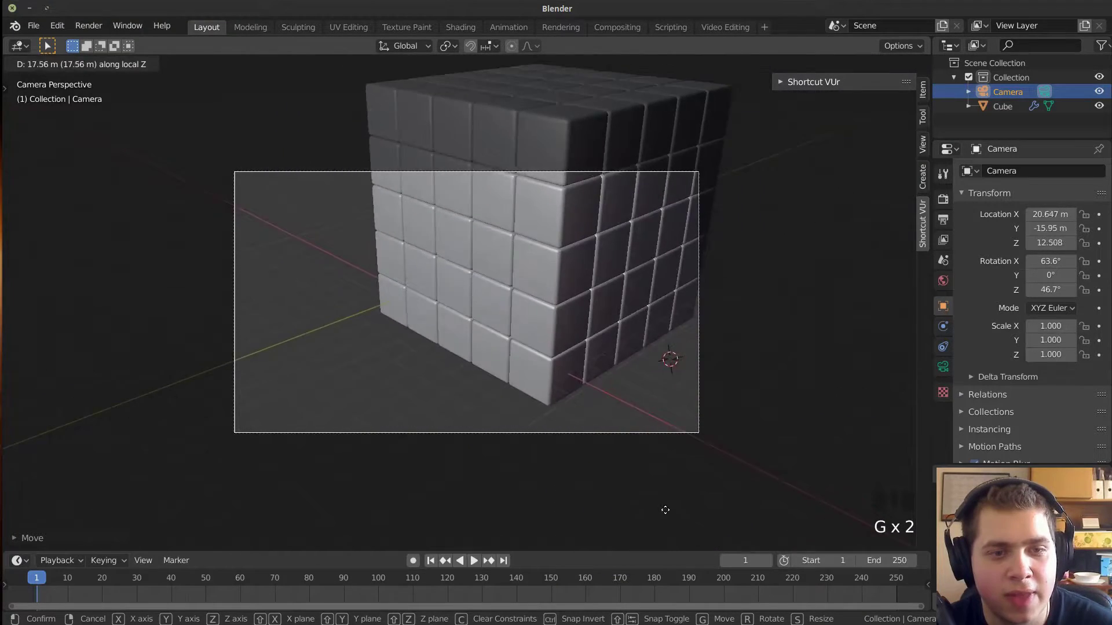
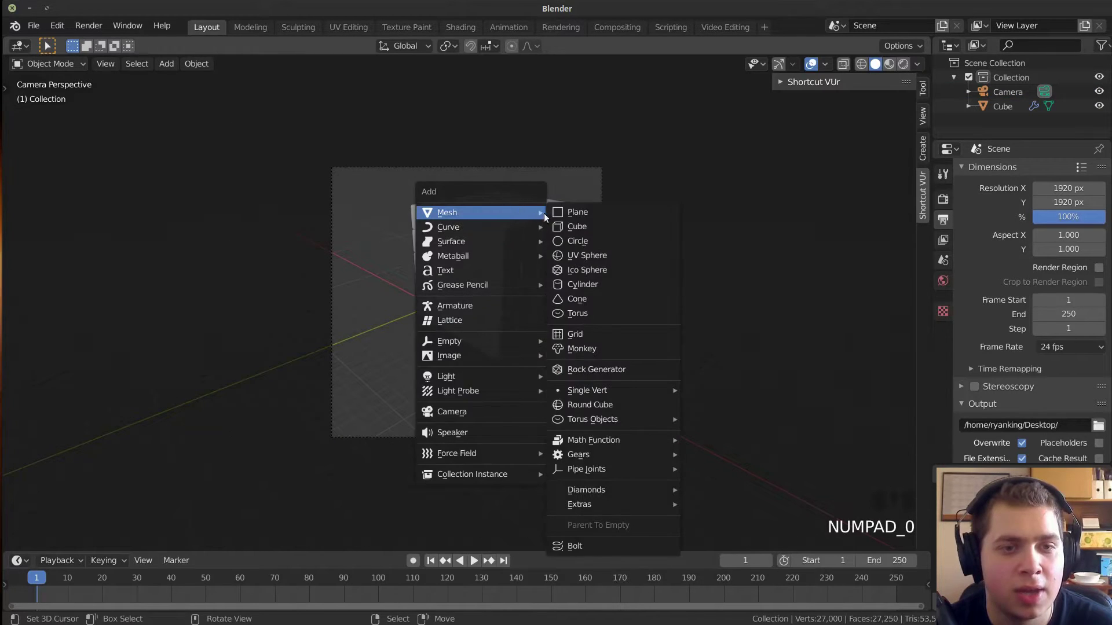
Add a plane beneath the block and scale it up about 91 times into a floor.
{"action": "key", "text": "shift+a"}
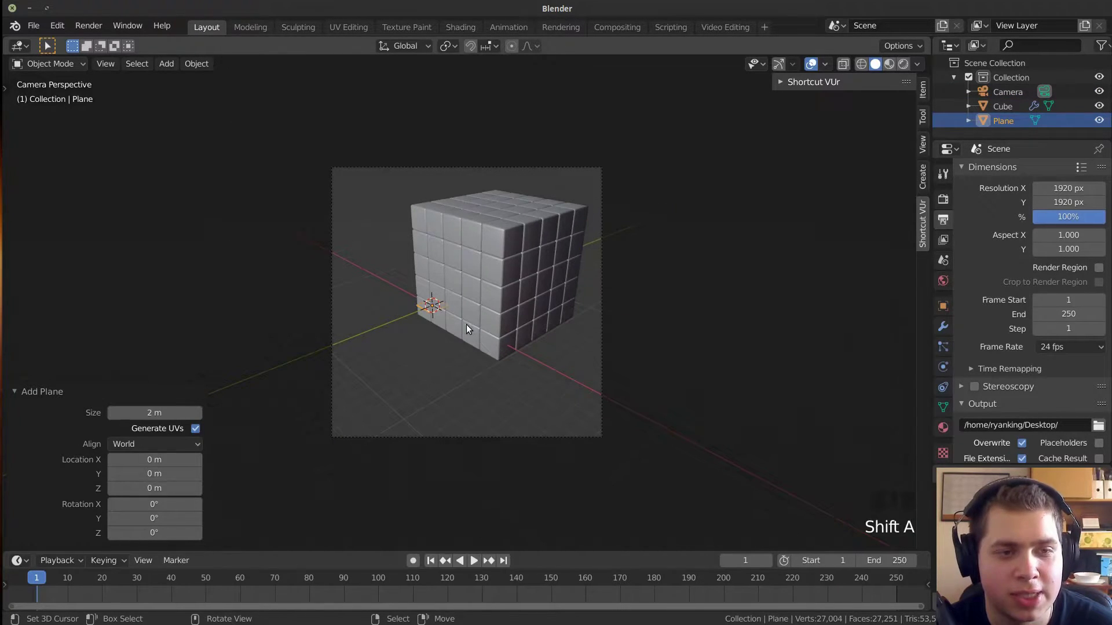
{"action": "key", "text": "s"}
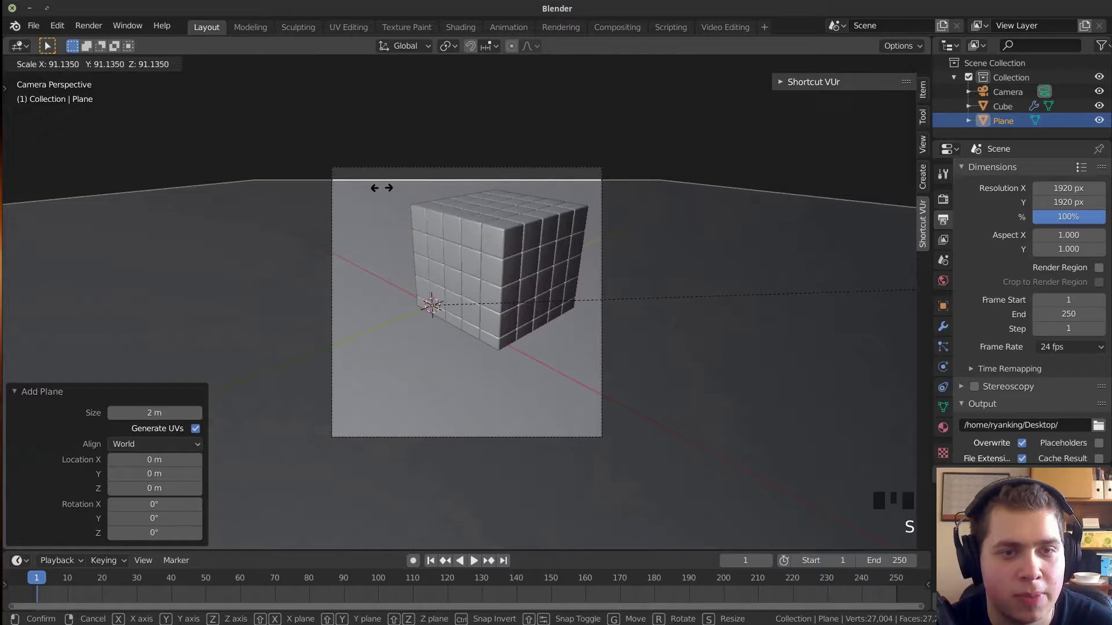
{"action": "scroll", "scroll_direction": "up", "scroll_amount": 3}
{"action": "left_click_drag", "start_coordinate": [444, 225], "coordinate": [468, 296]}
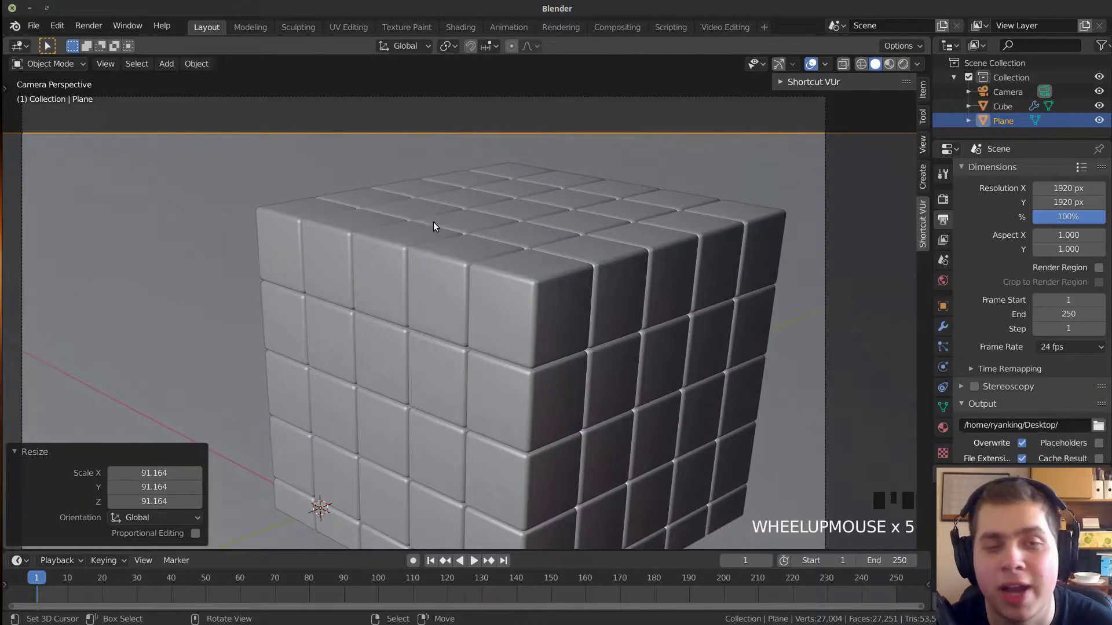
{"action": "left_click_drag", "start_coordinate": [456, 139], "coordinate": [444, 158]}
{"action": "scroll", "scroll_direction": "down", "scroll_amount": 3}
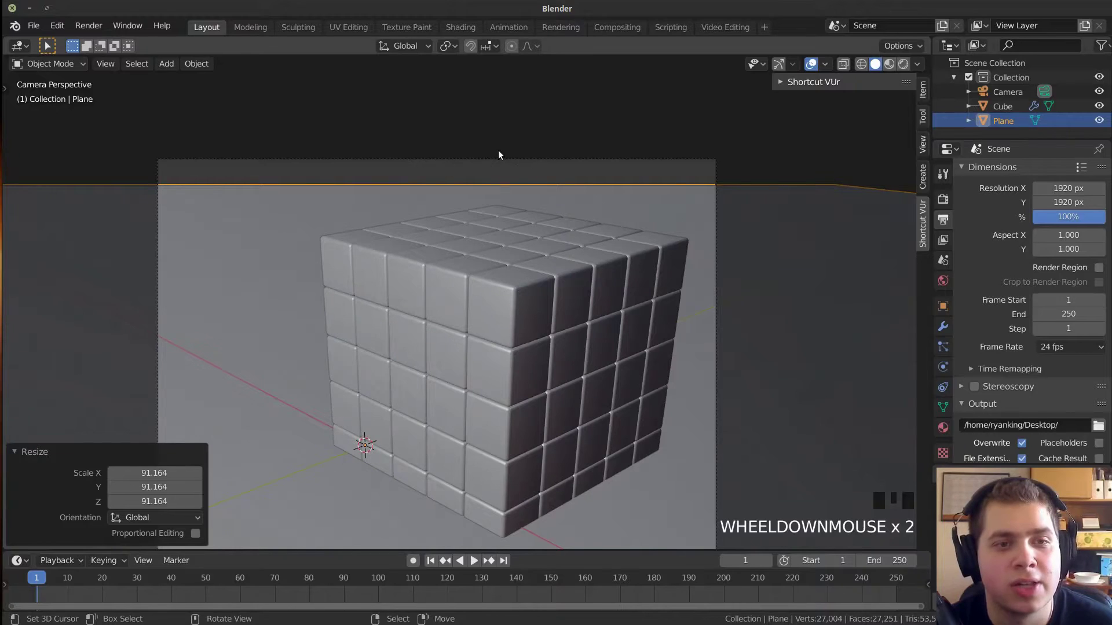
Raise the camera's Clip End distance, then select the floor plane and enlarge it further.
{"action": "right_click", "coordinate": [496, 156]}
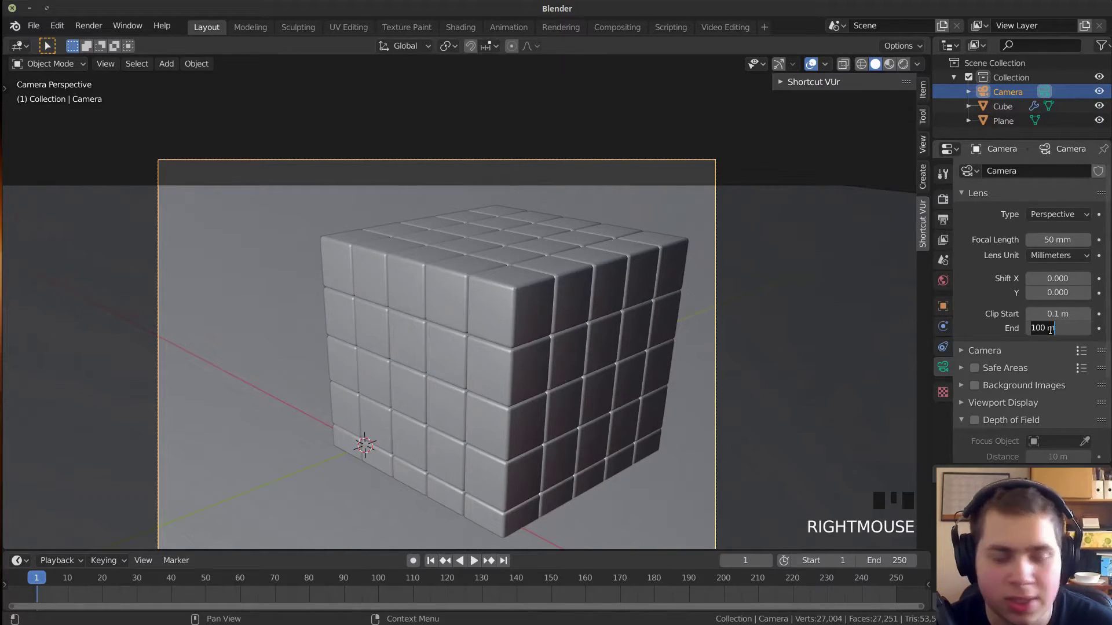
{"action": "key", "text": "0"}
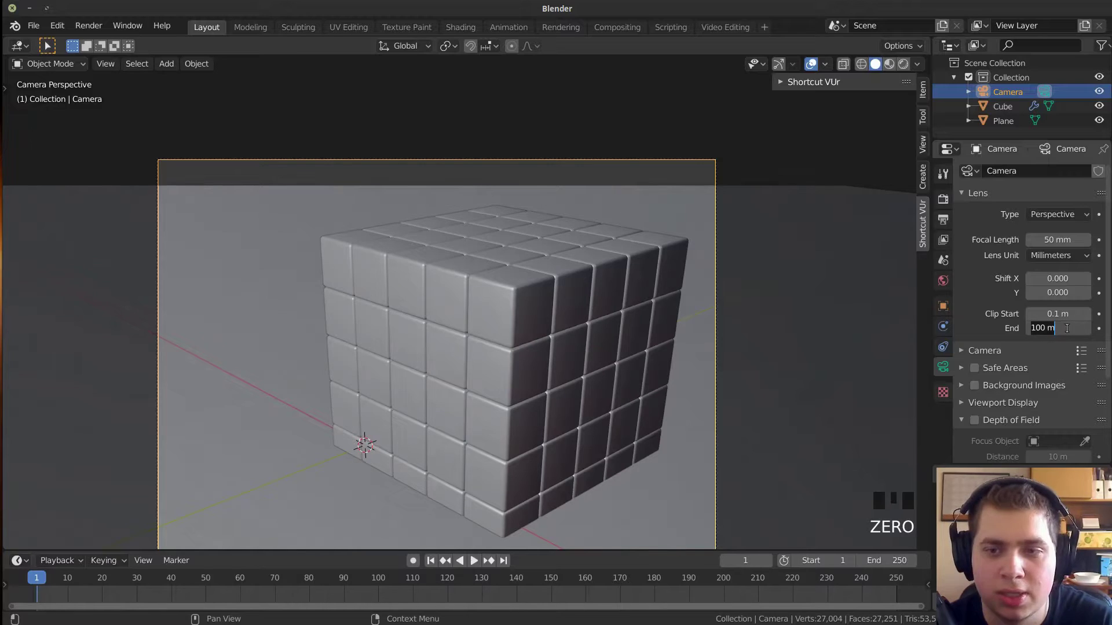
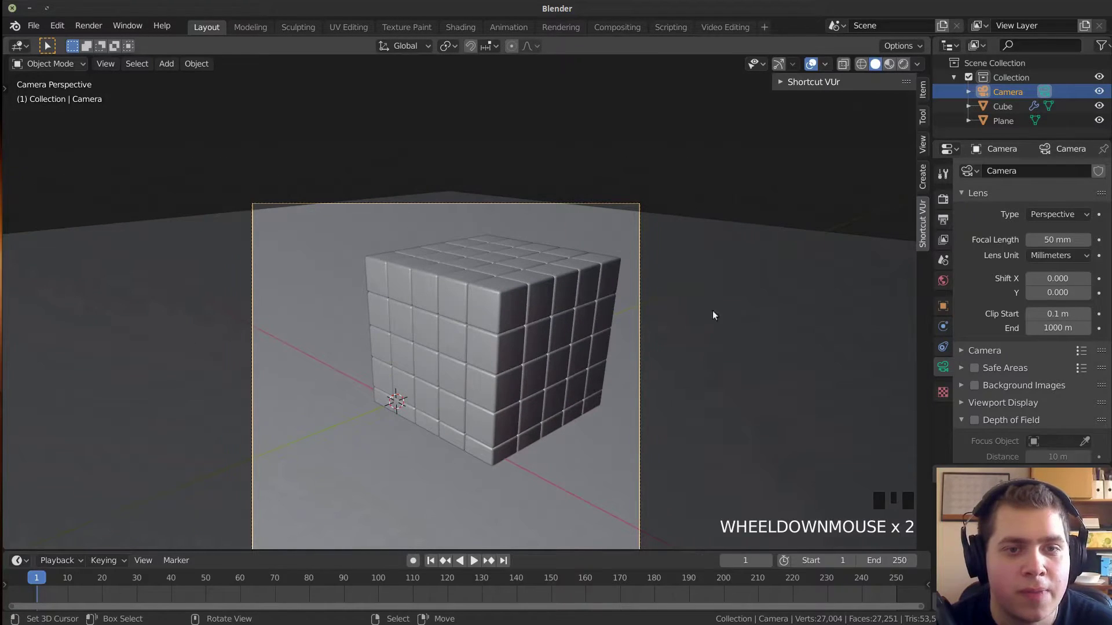
{"action": "right_click", "coordinate": [718, 300]}
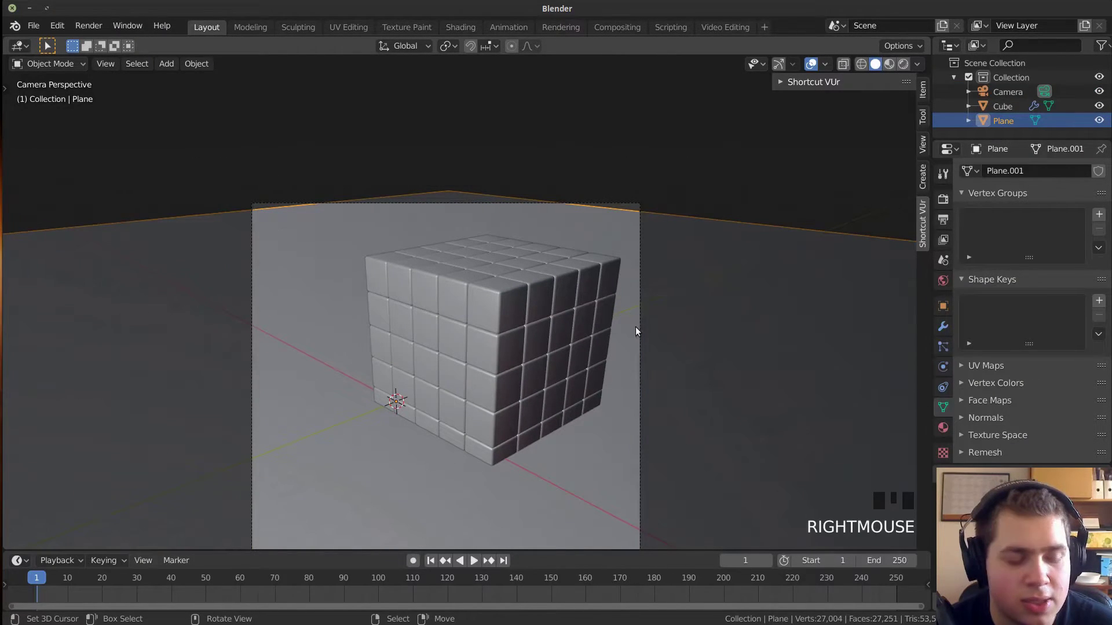
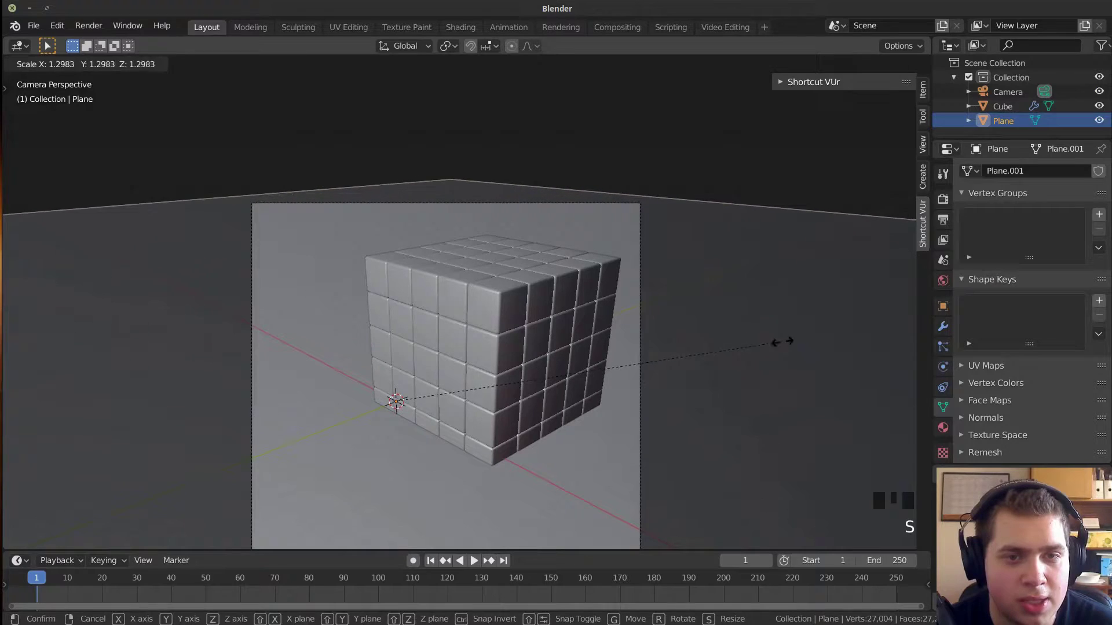
{"action": "scroll", "scroll_direction": "down", "scroll_amount": 3}
{"action": "left_click_drag", "start_coordinate": [730, 302], "coordinate": [690, 241]}
{"action": "scroll", "scroll_direction": "up", "scroll_amount": 3}
Reframe the view and switch the viewport to a Rendered preview of the scene.
{"action": "left_click_drag", "start_coordinate": [396, 262], "coordinate": [640, 256]}
{"action": "scroll", "scroll_direction": "down", "scroll_amount": 3}
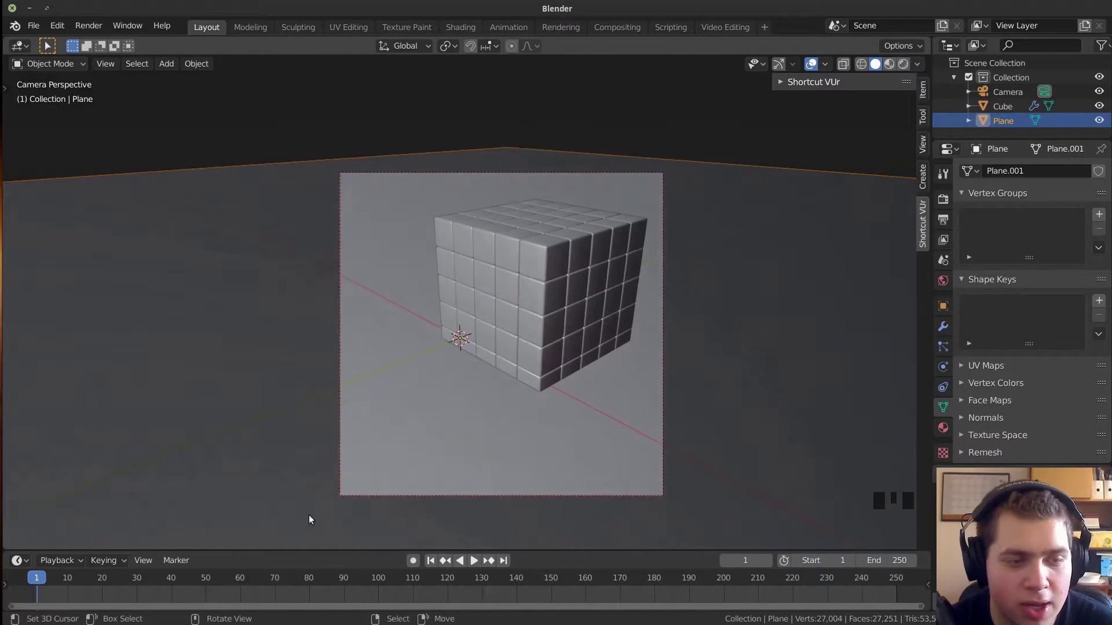
{"action": "left_click_drag", "start_coordinate": [477, 533], "coordinate": [299, 556]}
Return to solid shading, inspect where the cubes meet the floor and select the floor plane.
{"action": "key", "text": "ctrl+b"}
{"action": "key", "text": "z"}
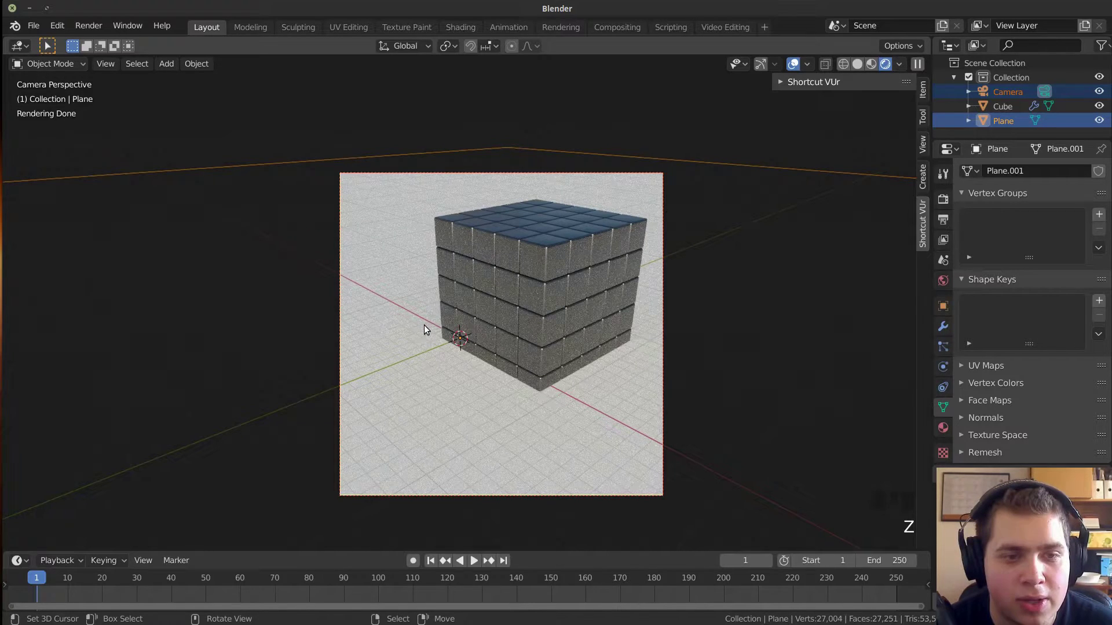
{"action": "left_click", "coordinate": [846, 85]}
{"action": "left_click_drag", "start_coordinate": [621, 315], "coordinate": [619, 291]}
{"action": "scroll", "scroll_direction": "up", "scroll_amount": 3}
{"action": "middle_click", "coordinate": [578, 331]}
{"action": "scroll", "scroll_direction": "up", "scroll_amount": 3}
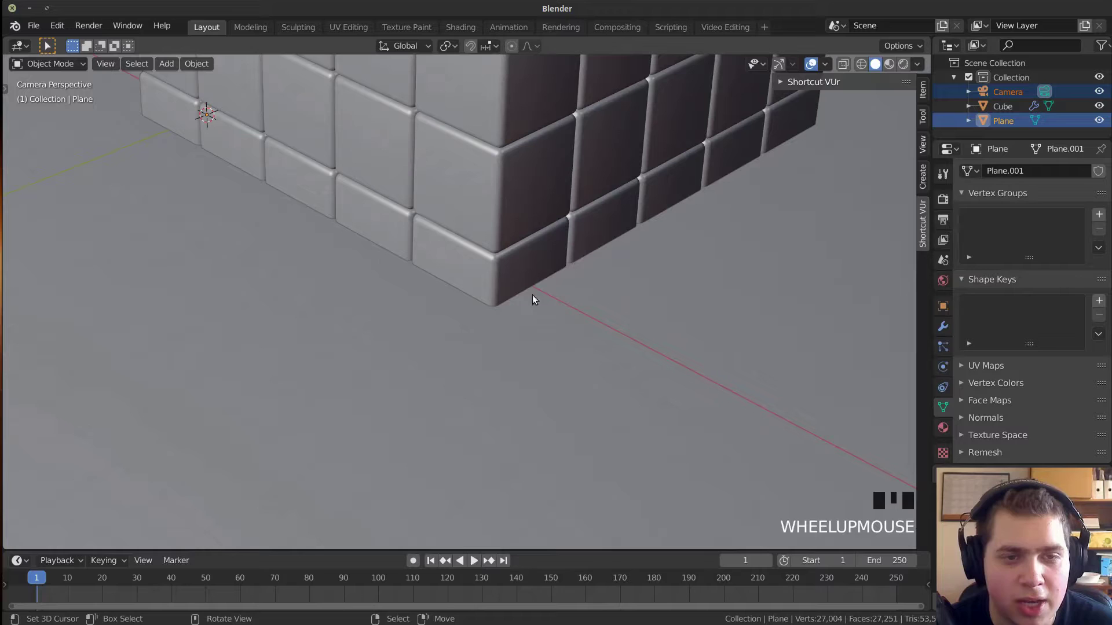
{"action": "scroll", "scroll_direction": "down", "scroll_amount": 3}
{"action": "right_click", "coordinate": [629, 279]}
{"action": "scroll", "scroll_direction": "up", "scroll_amount": 3}
{"action": "scroll", "scroll_direction": "down", "scroll_amount": 3}
Move the floor plane along Z so it sits just beneath the bottom of the cube block.
{"action": "key", "text": "g"}
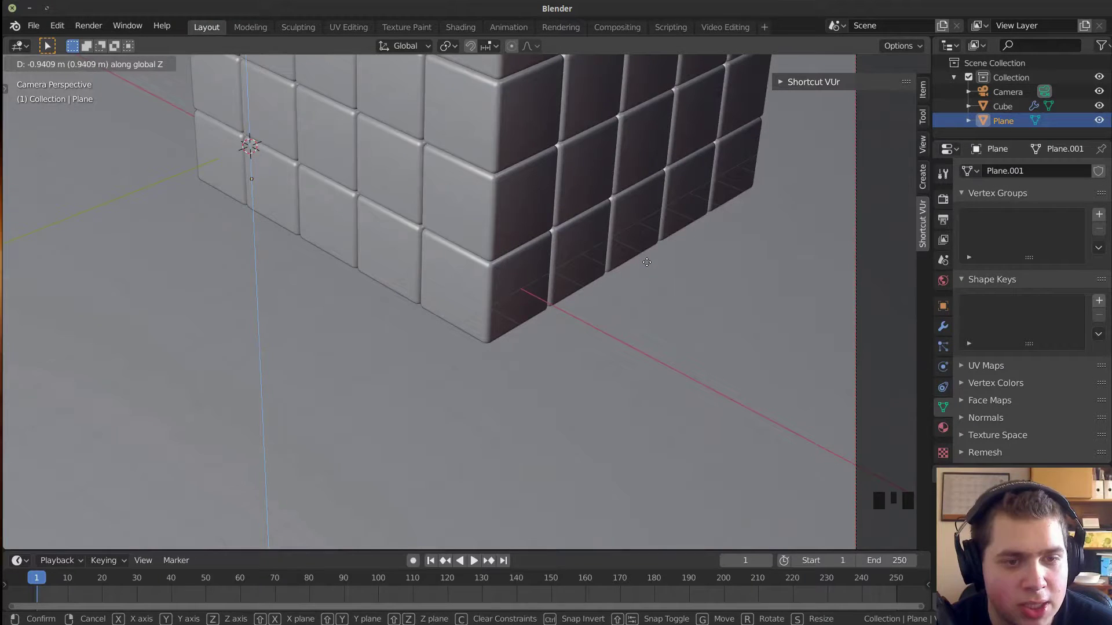
{"action": "scroll", "scroll_direction": "down", "scroll_amount": 3}
{"action": "left_click_drag", "start_coordinate": [505, 298], "coordinate": [525, 364]}
{"action": "scroll", "scroll_direction": "up", "scroll_amount": 3}
{"action": "middle_click", "coordinate": [522, 387]}
{"action": "key", "text": "g"}
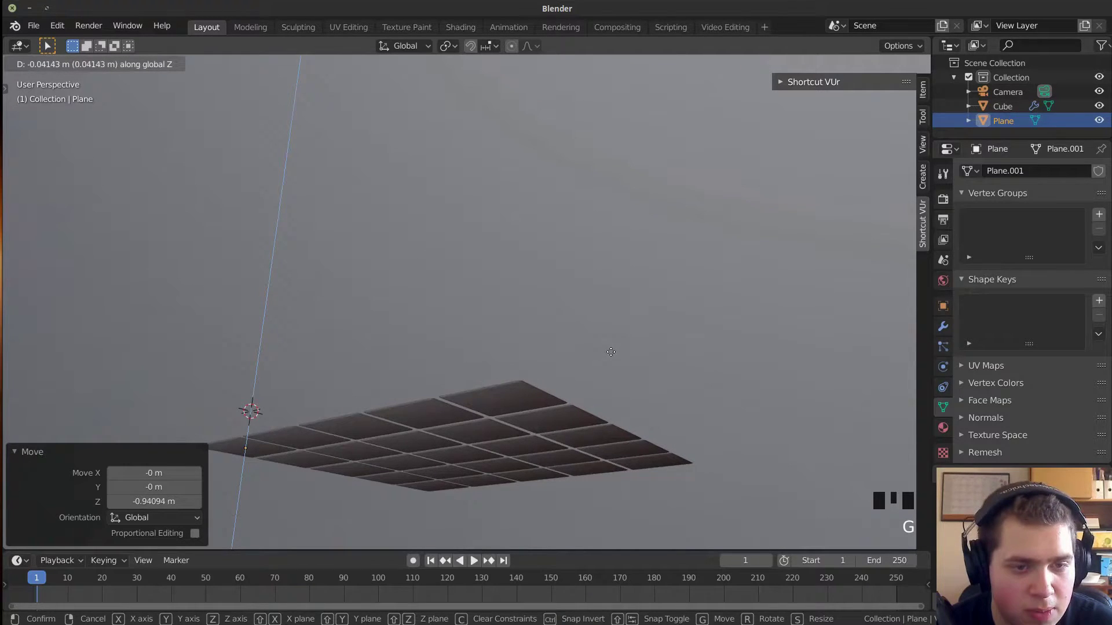
{"action": "scroll", "scroll_direction": "down", "scroll_amount": 3}
{"action": "left_click_drag", "start_coordinate": [488, 415], "coordinate": [467, 474]}
{"action": "key", "text": "KP_0"}
Orbit around the scene to check the gap between floor and cubes and return toward the camera view.
{"action": "scroll", "scroll_direction": "up", "scroll_amount": 3}
{"action": "scroll", "scroll_direction": "down", "scroll_amount": 3}
{"action": "middle_click", "coordinate": [458, 530]}
{"action": "scroll", "scroll_direction": "down", "scroll_amount": 3}
{"action": "left_click_drag", "start_coordinate": [403, 364], "coordinate": [428, 369]}
{"action": "scroll", "scroll_direction": "down", "scroll_amount": 3}
{"action": "left_click_drag", "start_coordinate": [562, 267], "coordinate": [617, 203]}
{"action": "scroll", "scroll_direction": "up", "scroll_amount": 3}
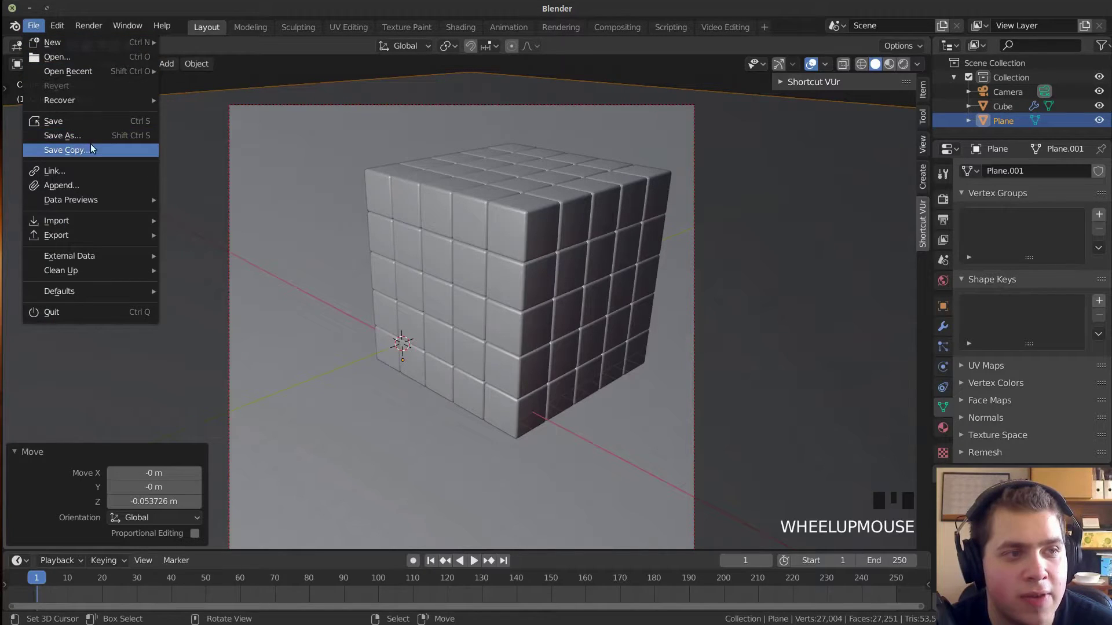
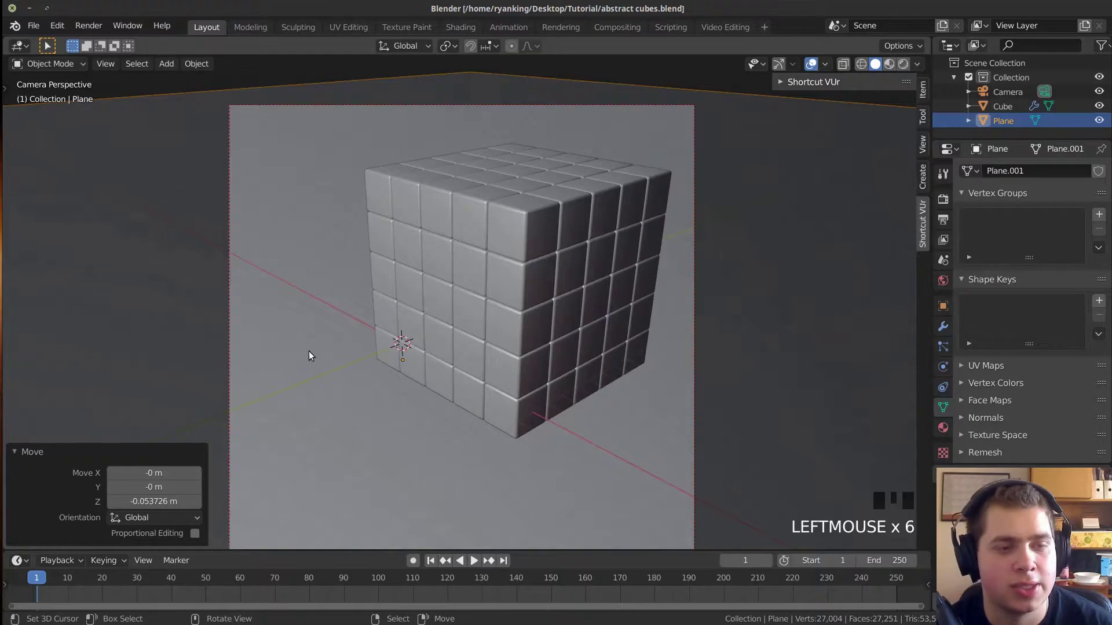
Zoom the rendered preview of the saved abstract cubes scene on the tiled floor.
{"action": "scroll", "scroll_direction": "up", "scroll_amount": 3}
Set the floor plane material's Base Color to black so the rendered preview resamples.
{"action": "key", "text": "z"}
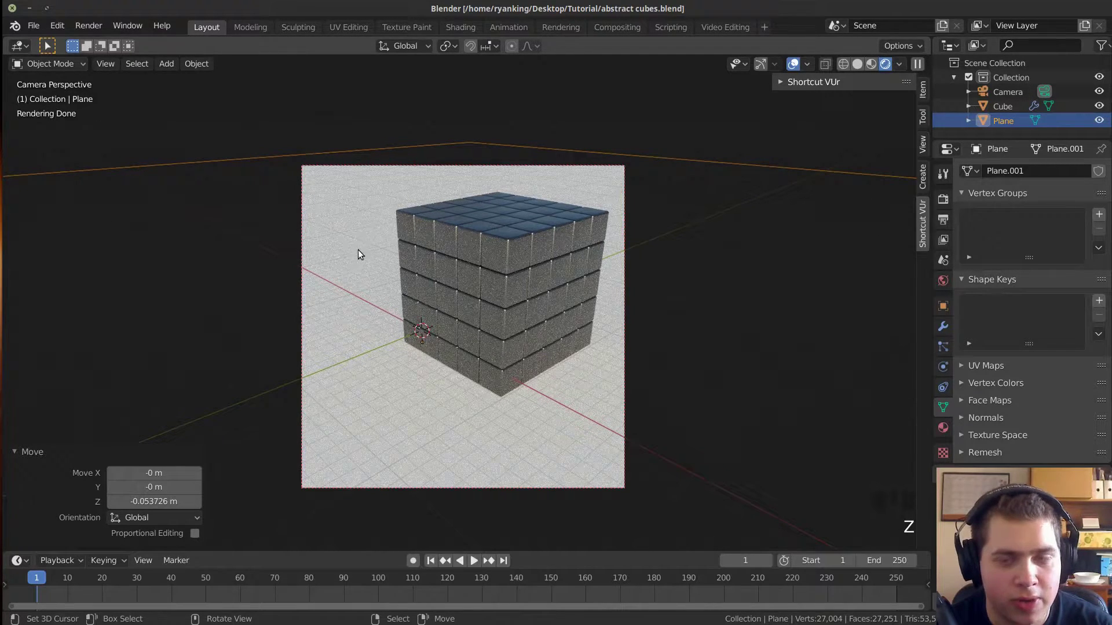
{"action": "left_click_drag", "start_coordinate": [943, 427], "coordinate": [1092, 207]}
{"action": "left_click", "coordinate": [1060, 340]}
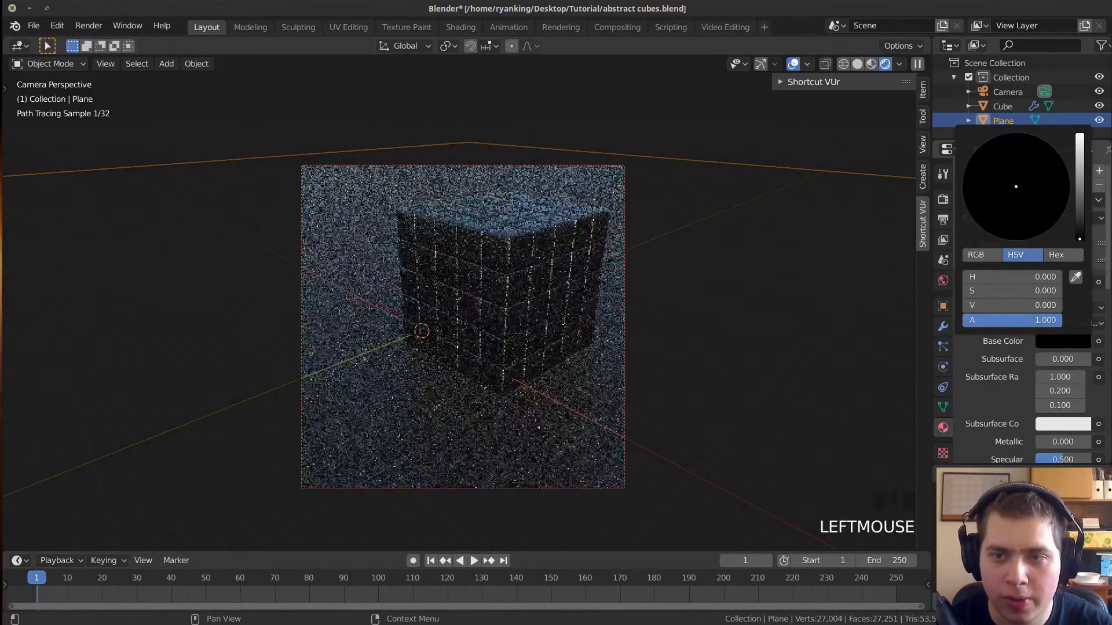
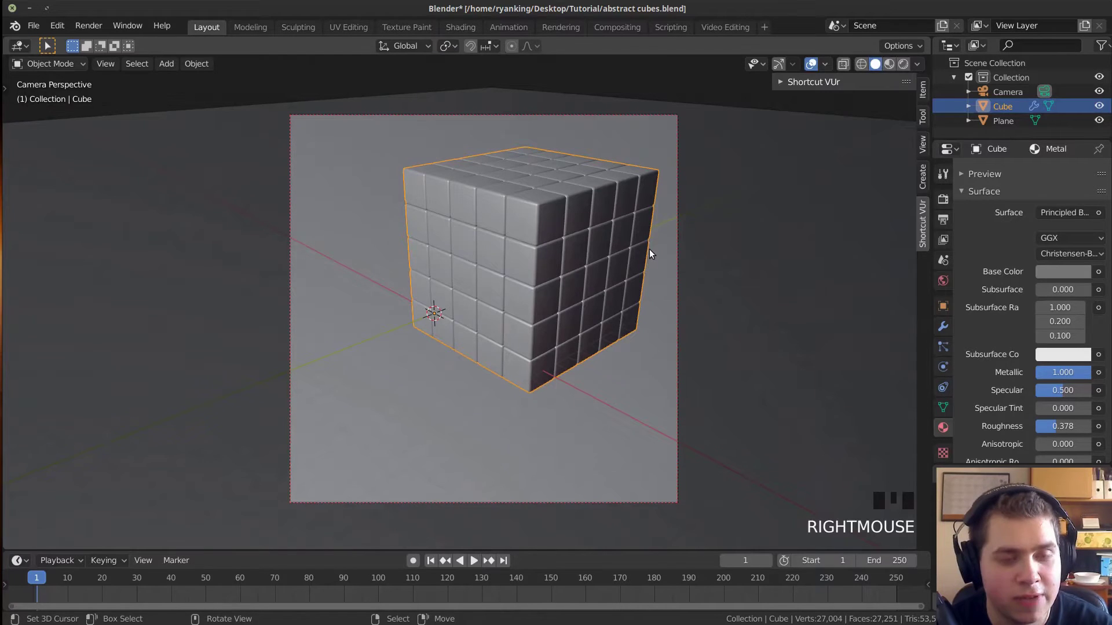
Duplicate the cube block, reduce the copy to one loose cube and move it beside the base along Y and X.
{"action": "key", "text": "shift+d"}
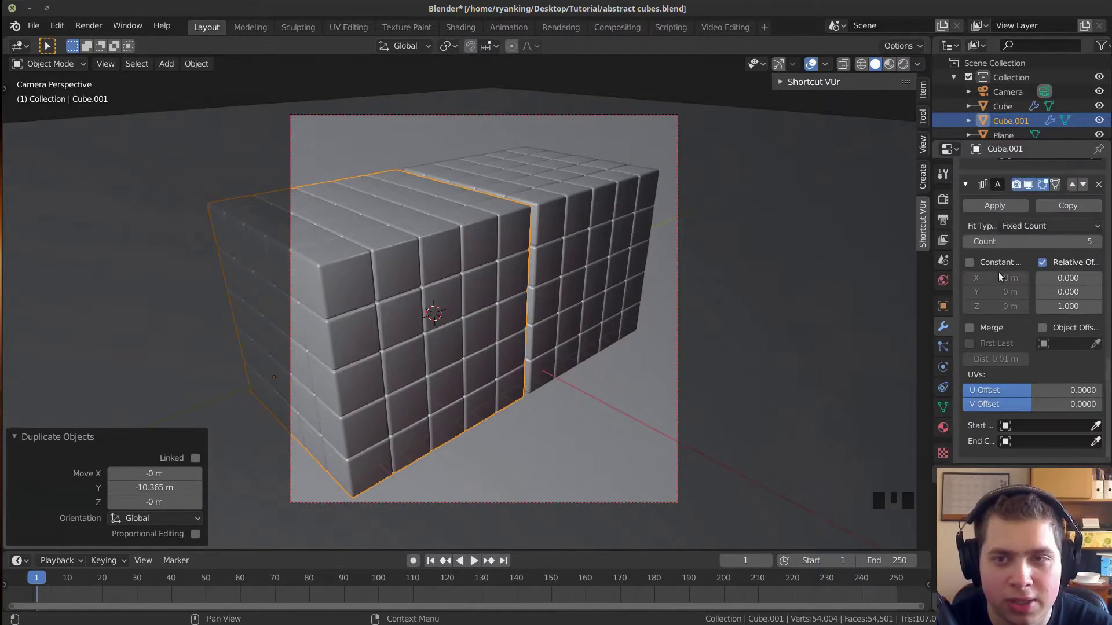
{"action": "left_click_drag", "start_coordinate": [1101, 190], "coordinate": [1022, 188]}
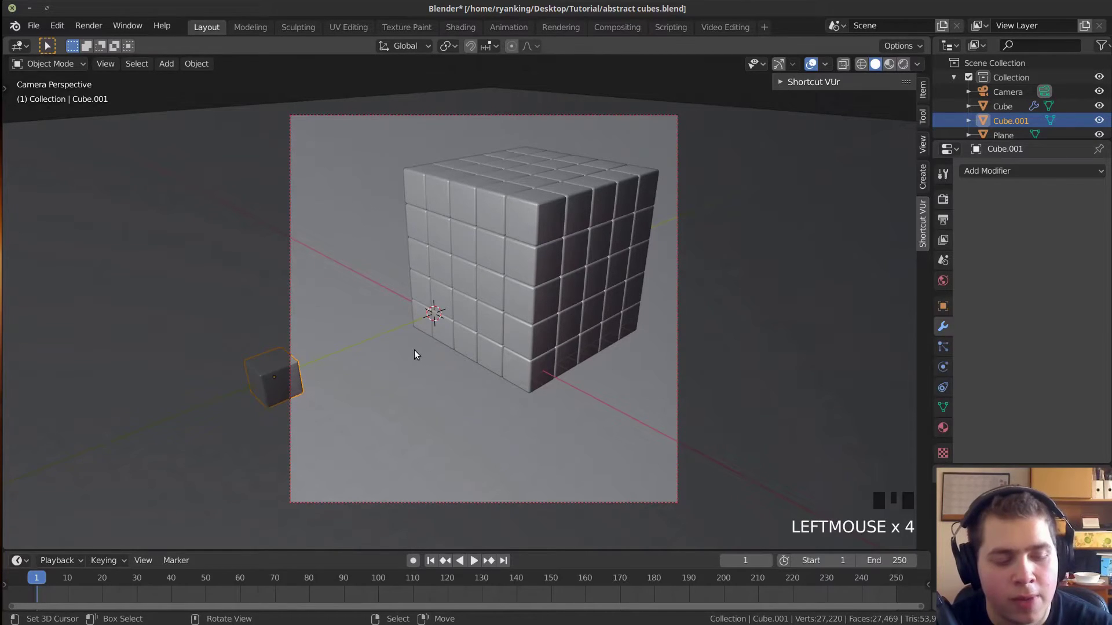
{"action": "key", "text": "g"}
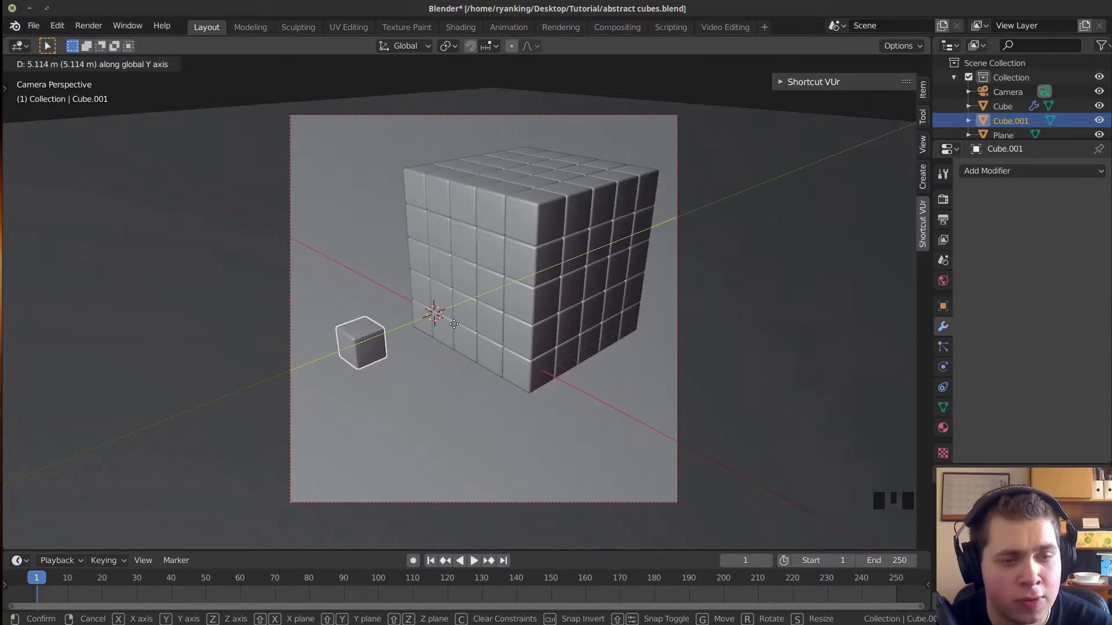
{"action": "key", "text": "g"}
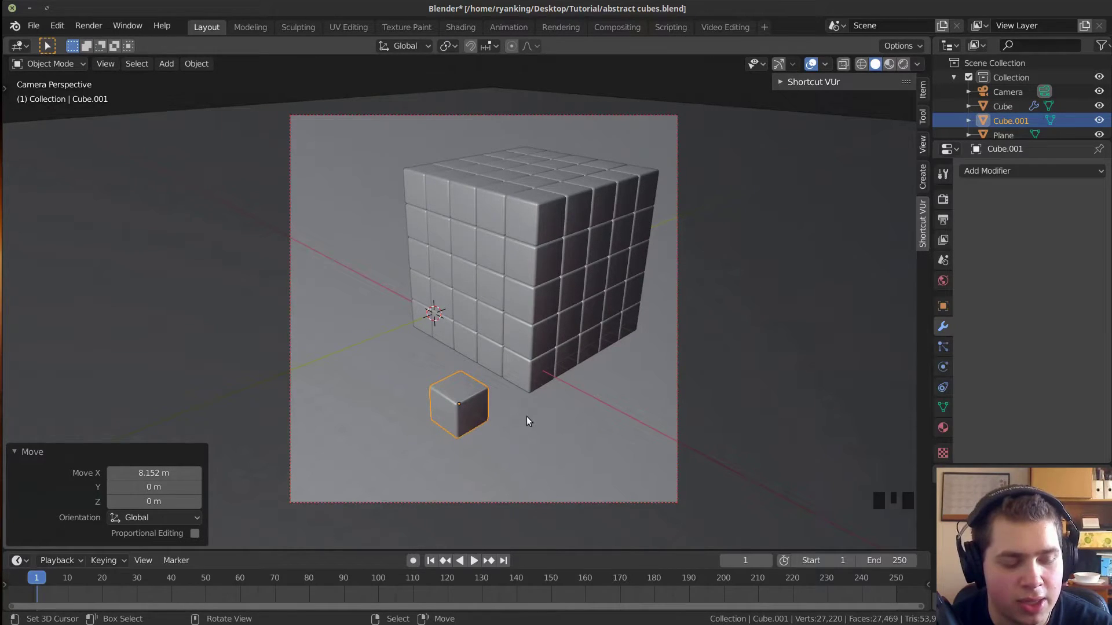
Duplicate the loose cube and turn one copy slightly around Z.
{"action": "key", "text": "shift+d"}
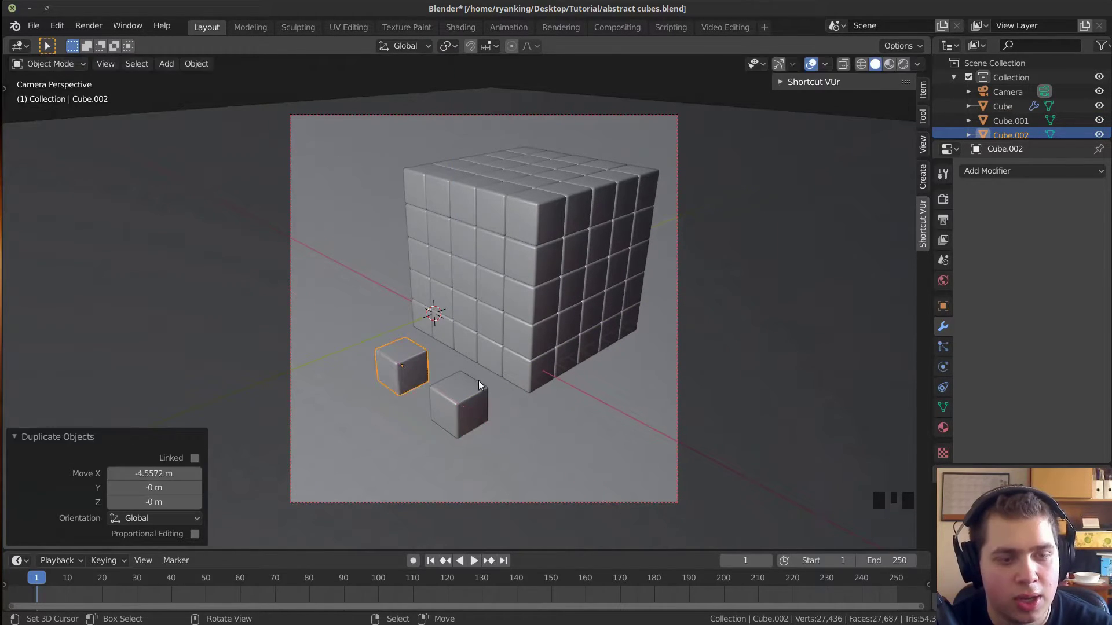
{"action": "key", "text": "r"}
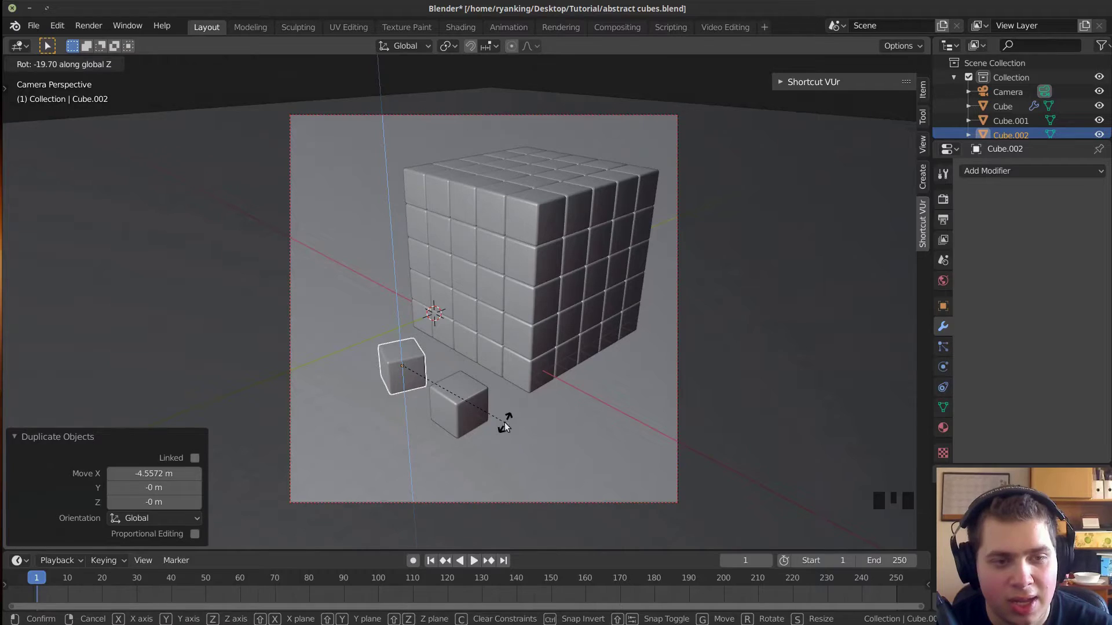
{"action": "right_click", "coordinate": [476, 408]}
{"action": "key", "text": "r"}
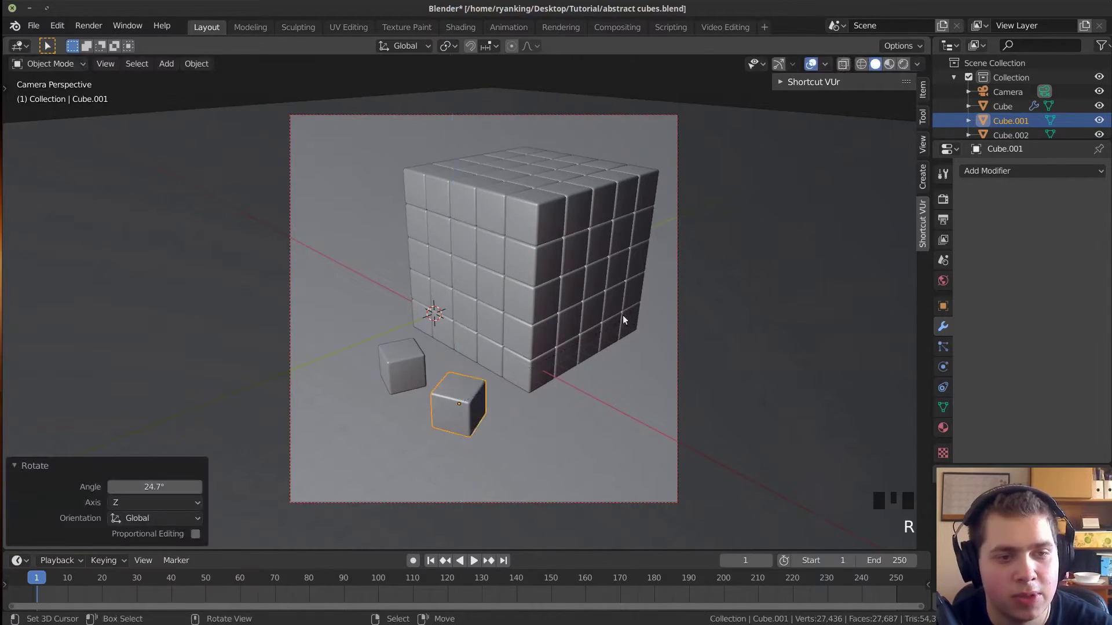
{"action": "right_click", "coordinate": [411, 363]}
Scatter several more duplicated loose cubes around the block's base along single axes.
{"action": "key", "text": "shift+d"}
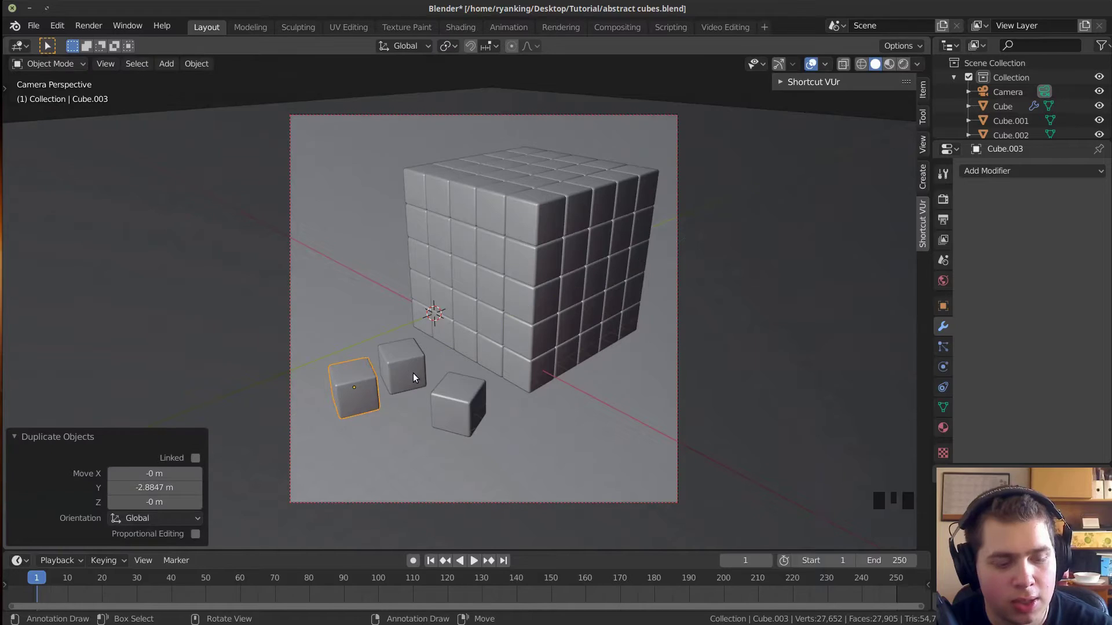
{"action": "key", "text": "g"}
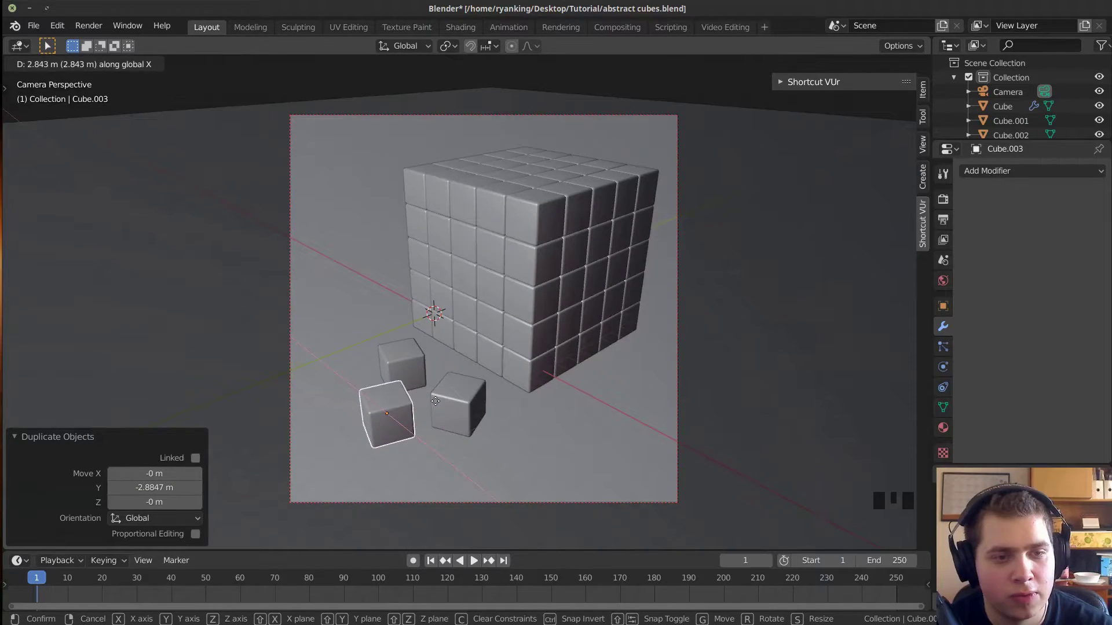
{"action": "key", "text": "r"}
{"action": "key", "text": "shift+d"}
{"action": "key", "text": "g"}
{"action": "key", "text": "r"}
{"action": "key", "text": "g"}
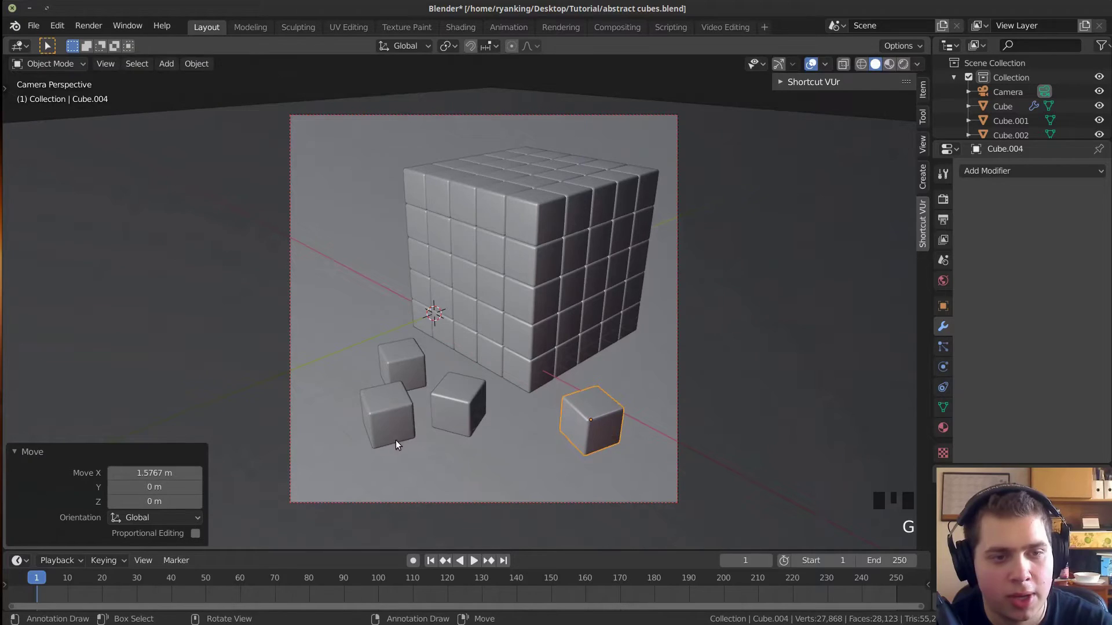
{"action": "right_click", "coordinate": [382, 422]}
{"action": "key", "text": "g"}
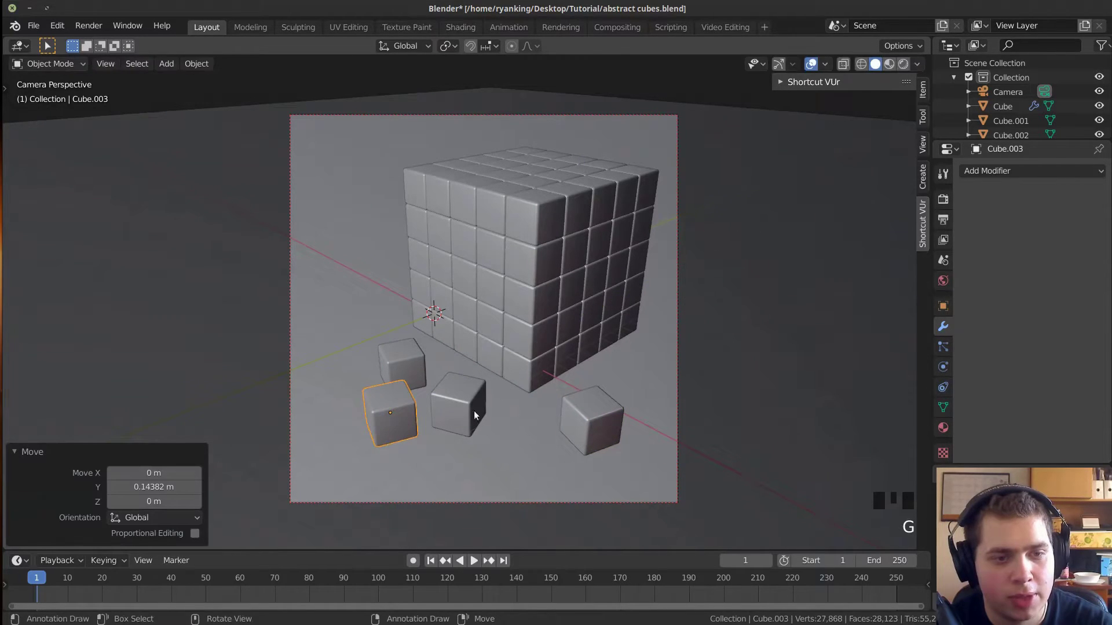
{"action": "key", "text": "r"}
{"action": "key", "text": "shift+d"}
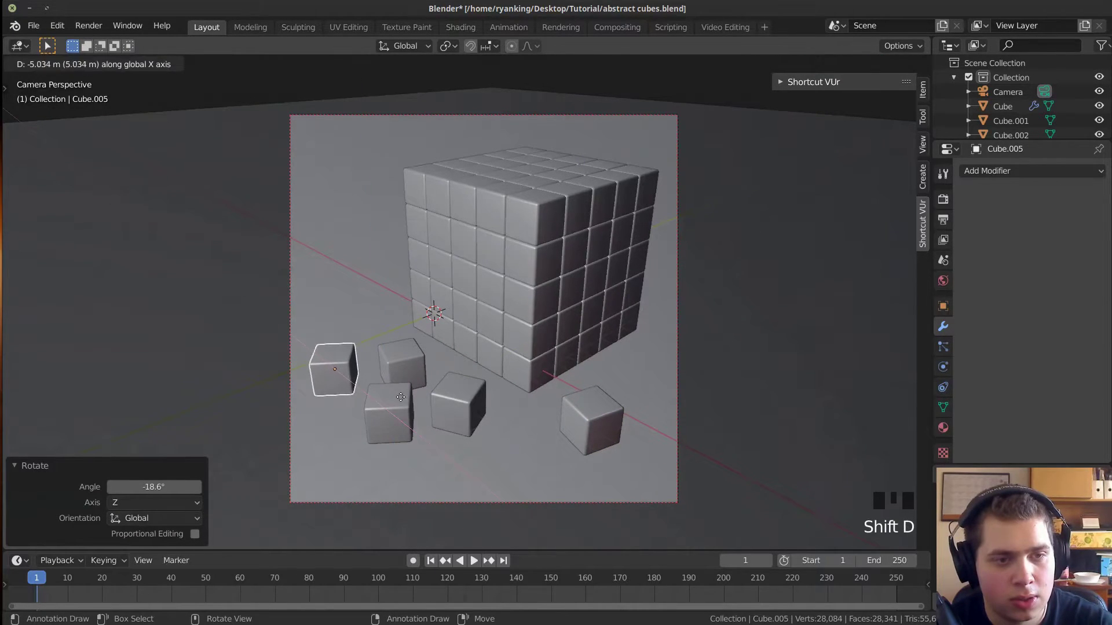
{"action": "key", "text": "g"}
Duplicate one loose cube and lift it on Z to form a two-cube tower.
{"action": "scroll", "scroll_direction": "up", "scroll_amount": 3}
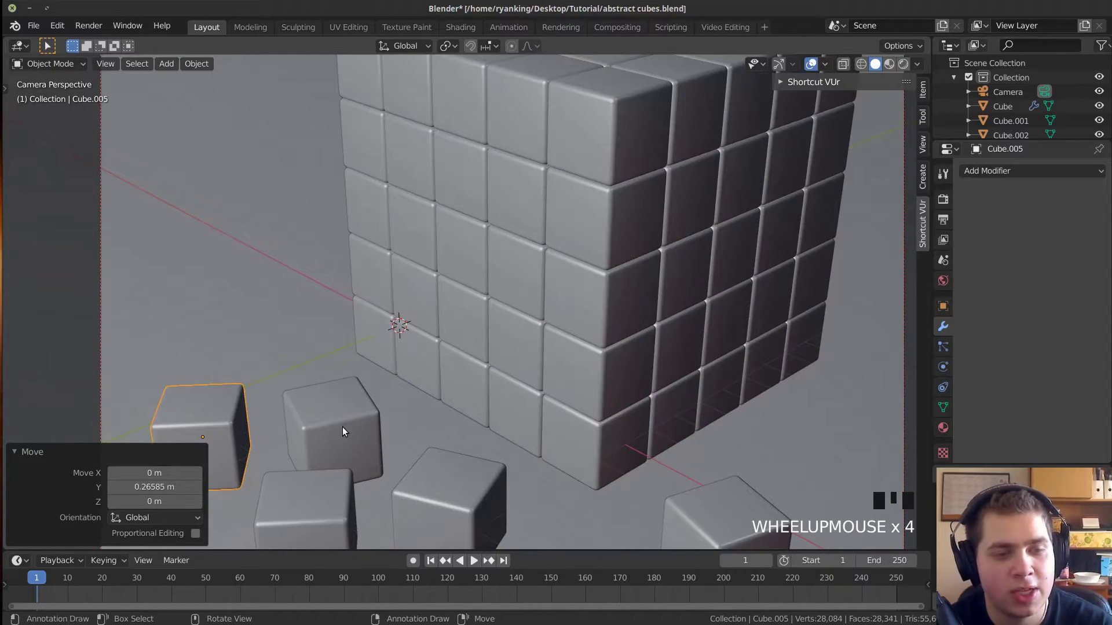
{"action": "right_click", "coordinate": [343, 418]}
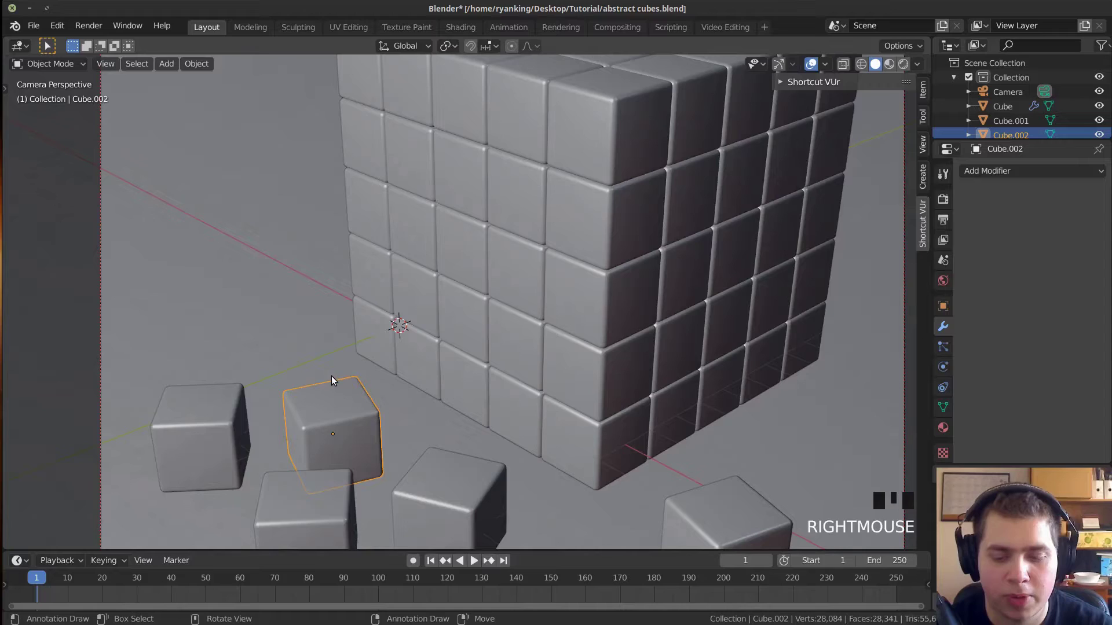
{"action": "key", "text": "KP_Decimal"}
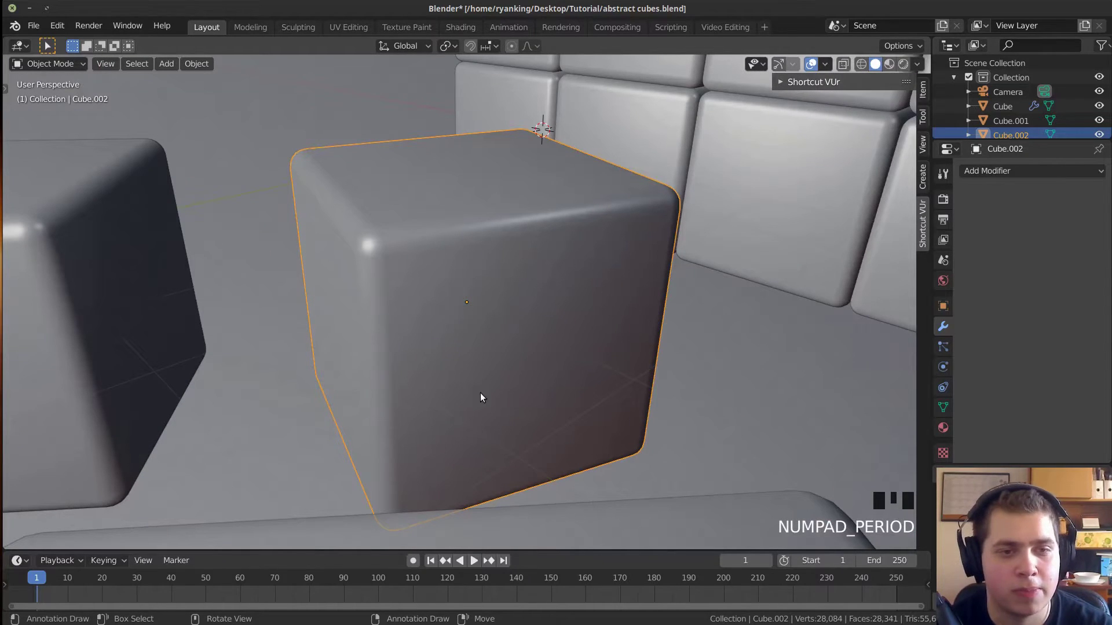
{"action": "scroll", "scroll_direction": "down", "scroll_amount": 3}
{"action": "key", "text": "shift+d"}
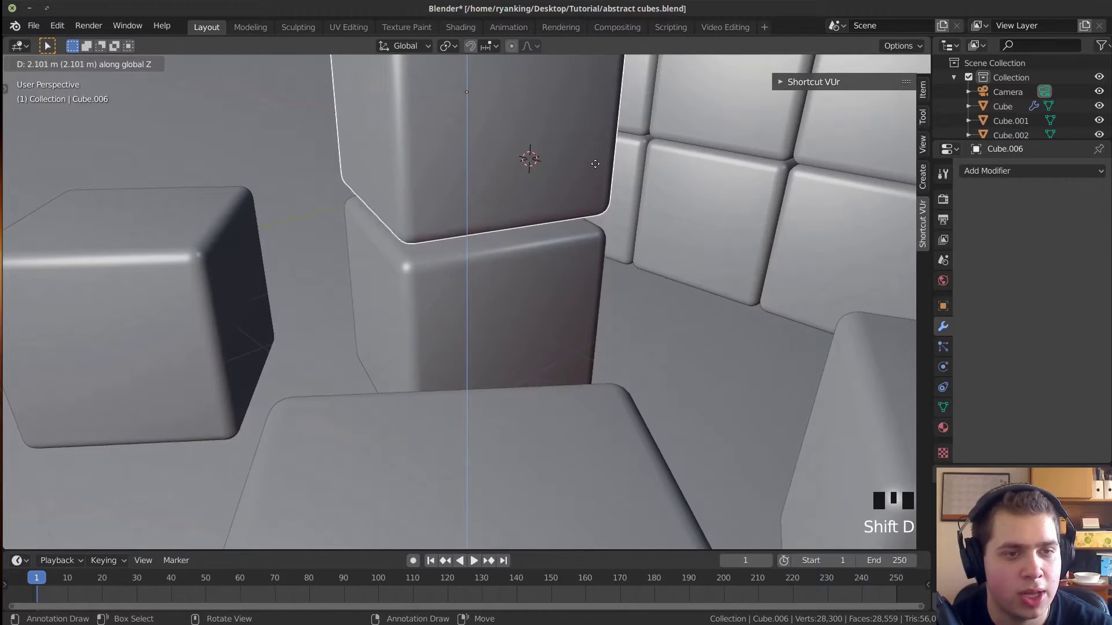
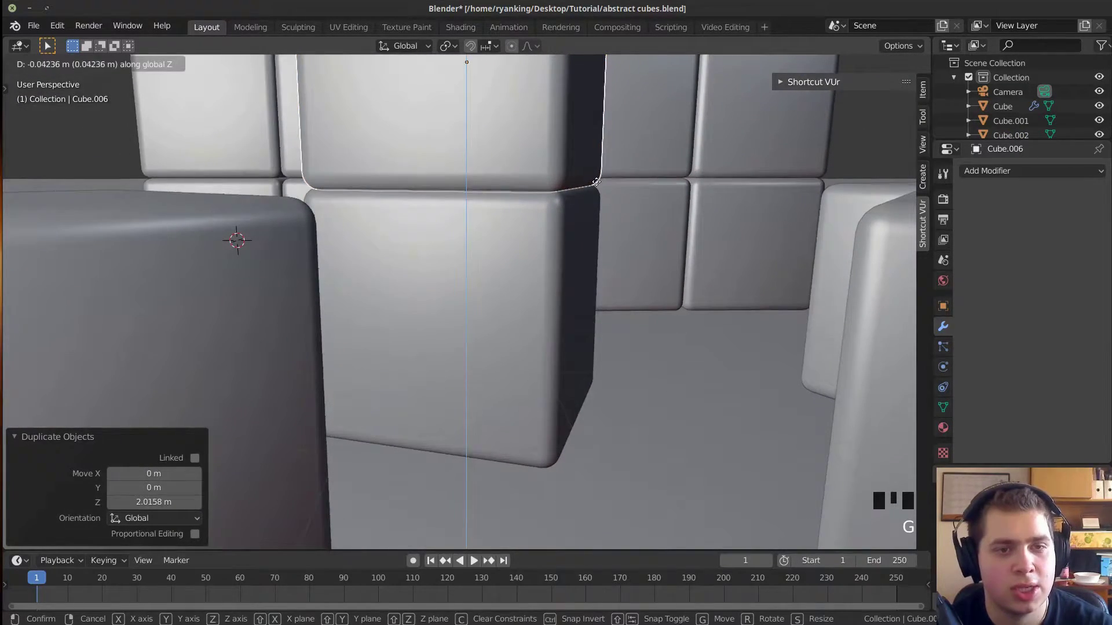
{"action": "scroll", "scroll_direction": "down", "scroll_amount": 3}
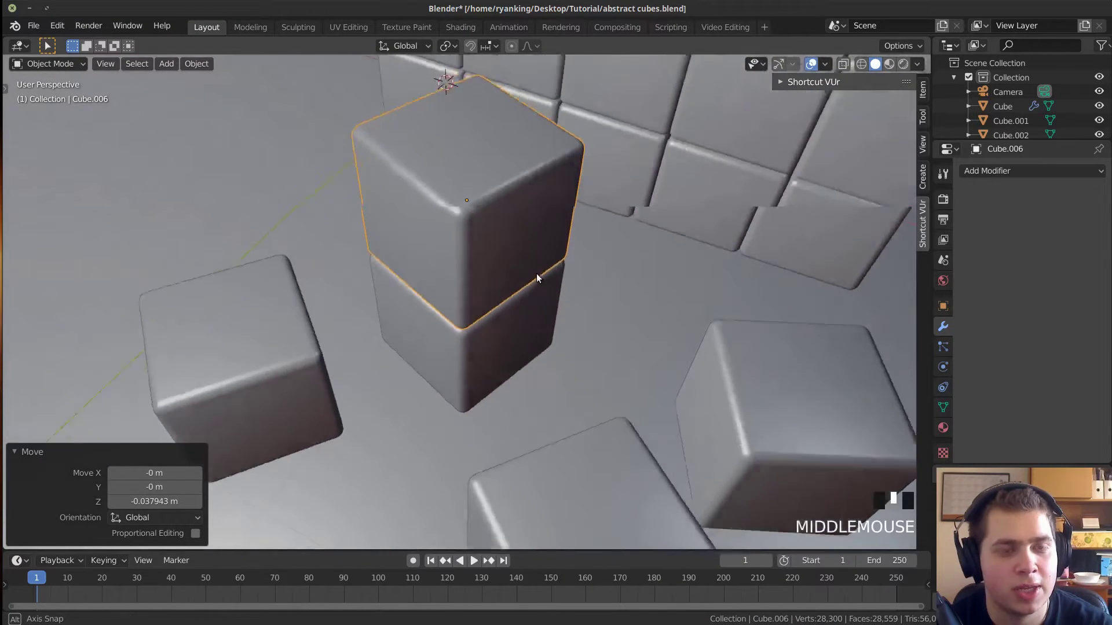
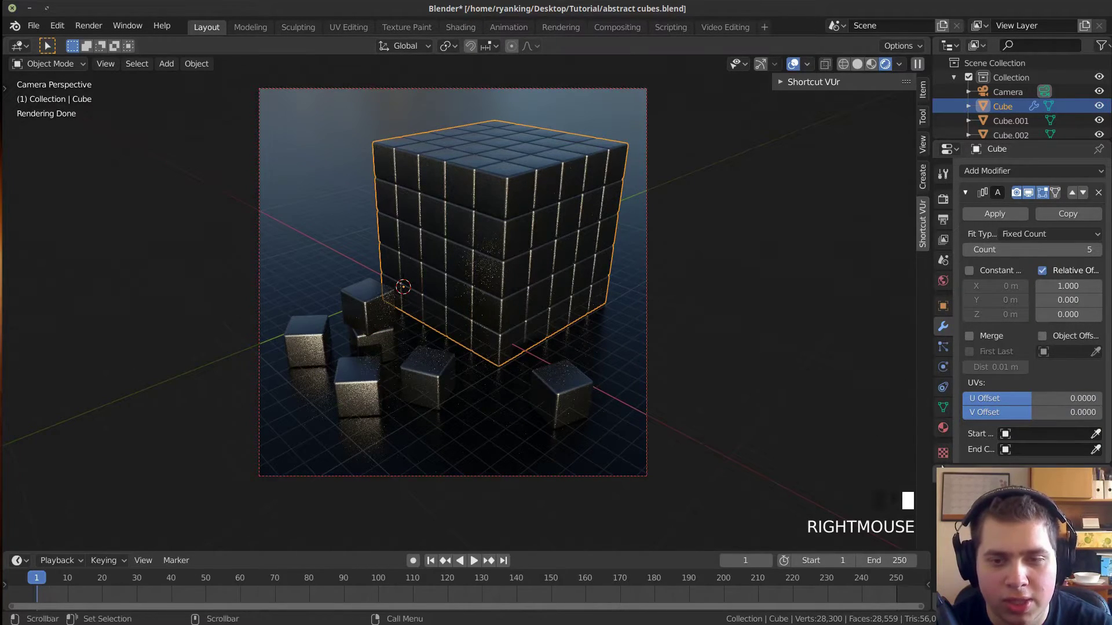
{"action": "left_click_drag", "start_coordinate": [945, 431], "coordinate": [1057, 277]}
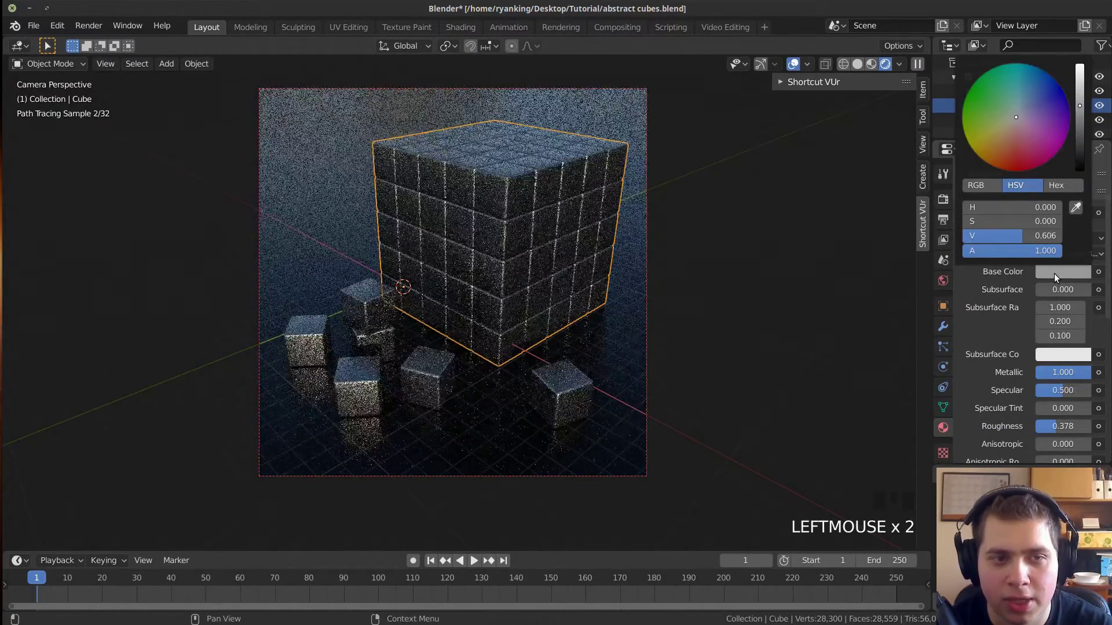
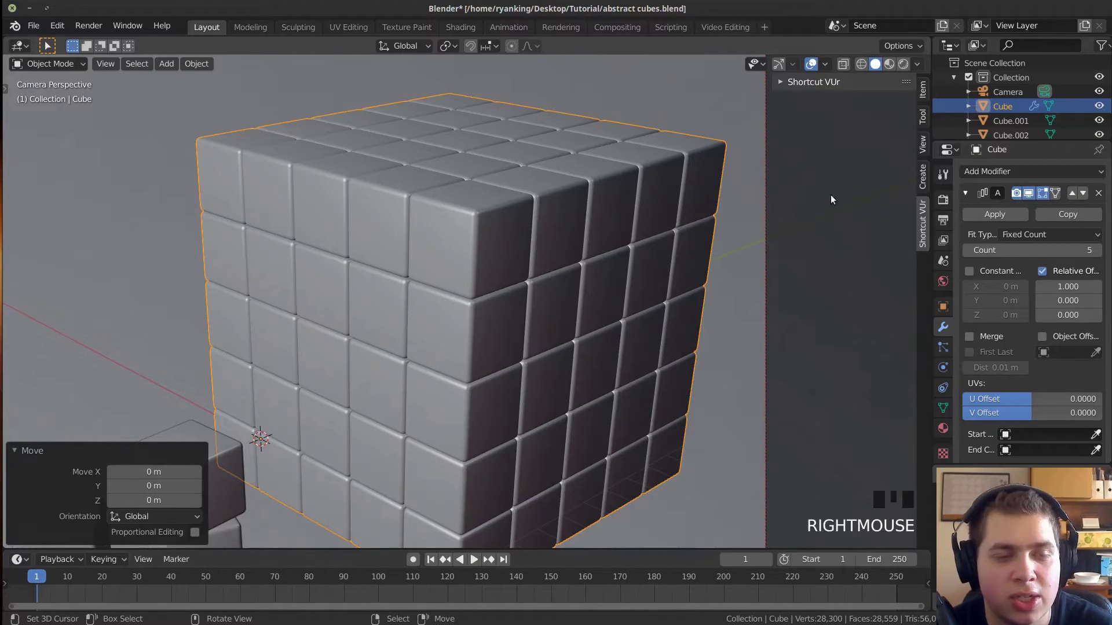
Apply the Array modifier so the block's cubes become real mesh geometry.
{"action": "scroll", "scroll_direction": "down", "scroll_amount": 3}
{"action": "key", "text": "Tab"}
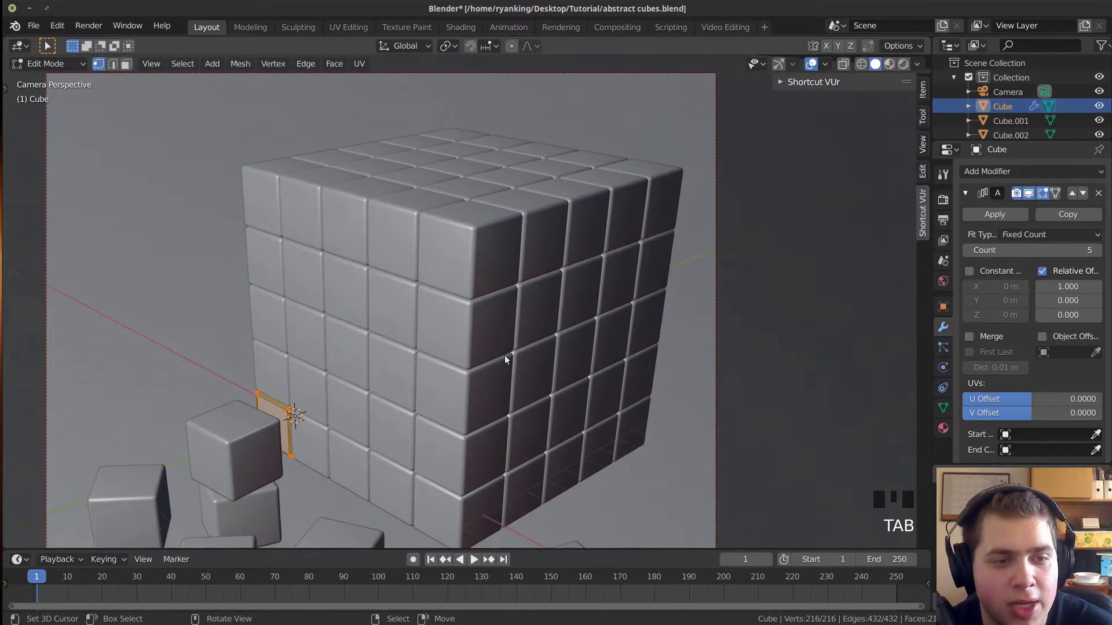
{"action": "key", "text": "a"}
{"action": "key", "text": "a"}
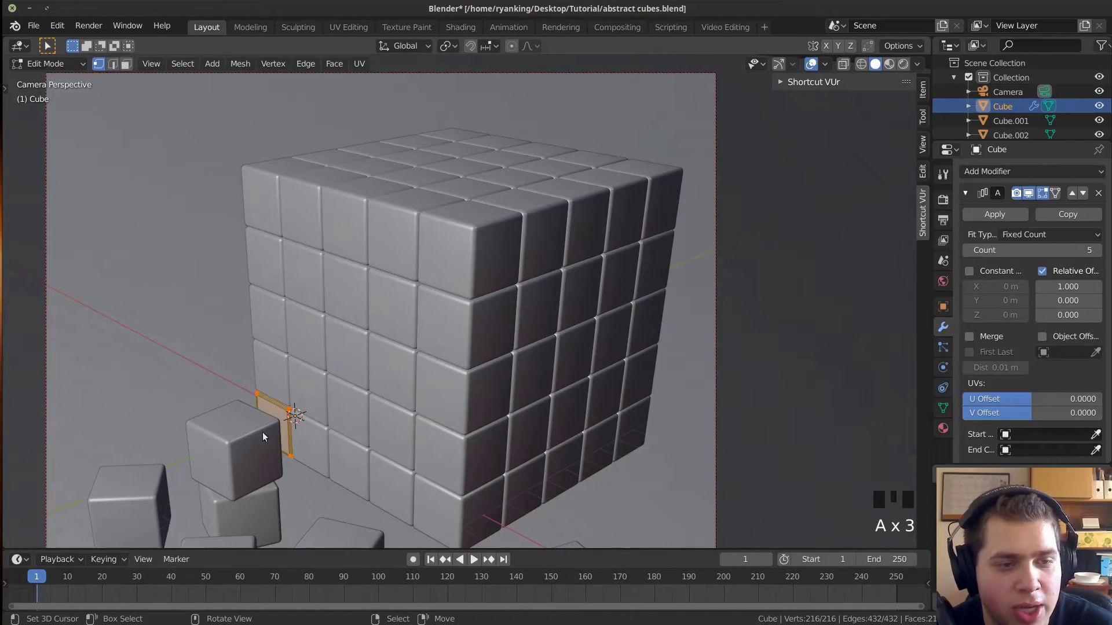
{"action": "key", "text": "Tab"}
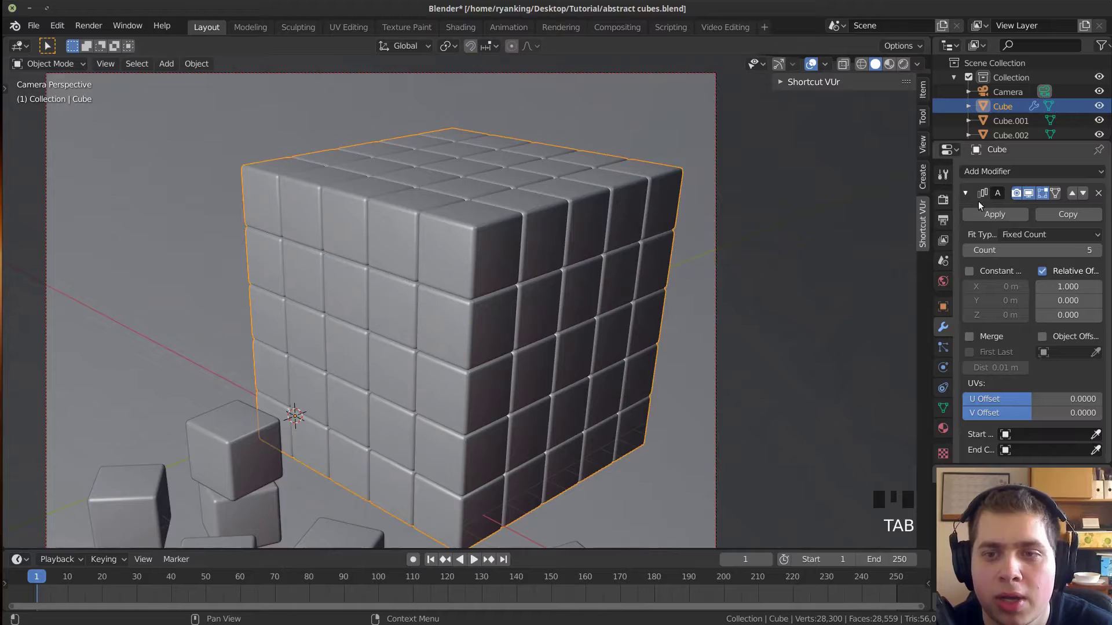
{"action": "left_click", "coordinate": [988, 218]}
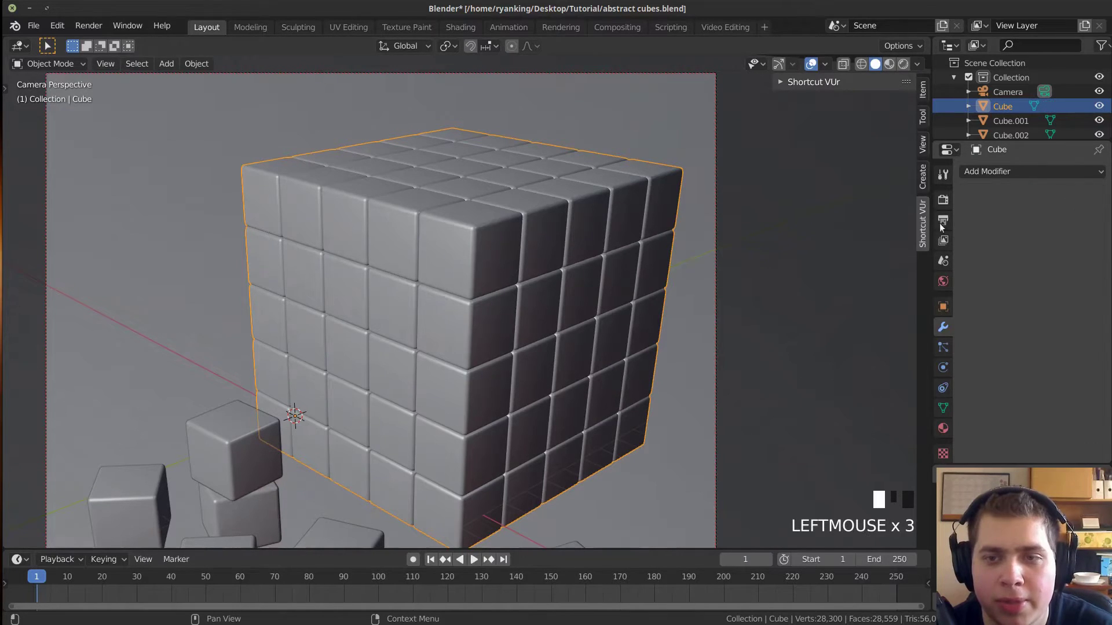
In Edit Mode, select a run of linked cubes on the block's faces with L and delete them.
{"action": "key", "text": "Tab"}
{"action": "key", "text": "a"}
{"action": "key", "text": "a"}
{"action": "key", "text": "a"}
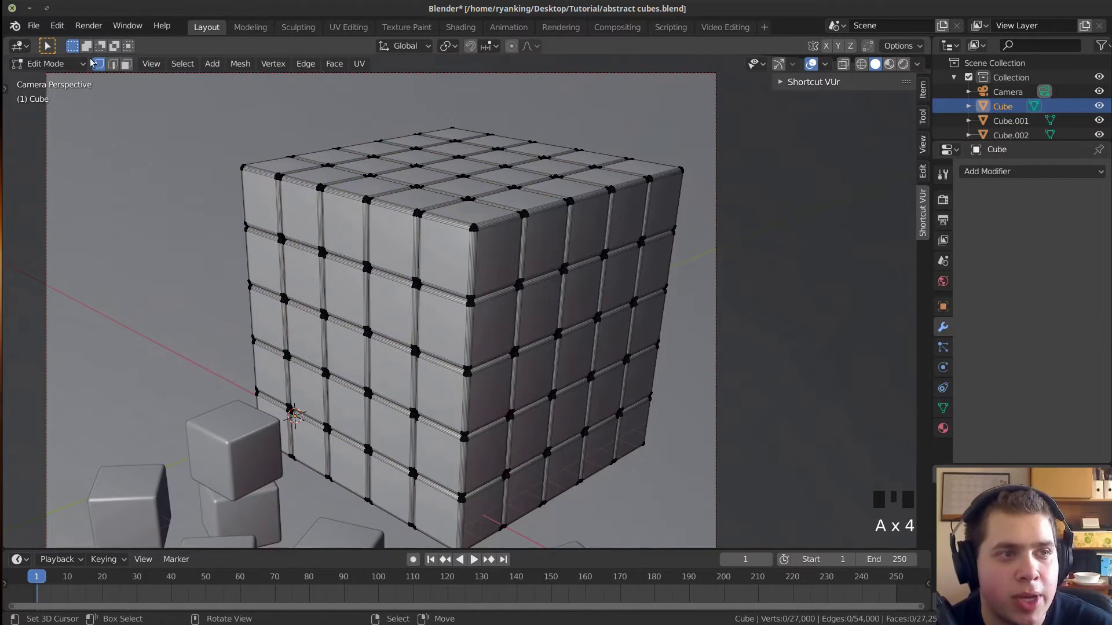
{"action": "double_click", "coordinate": [106, 67]}
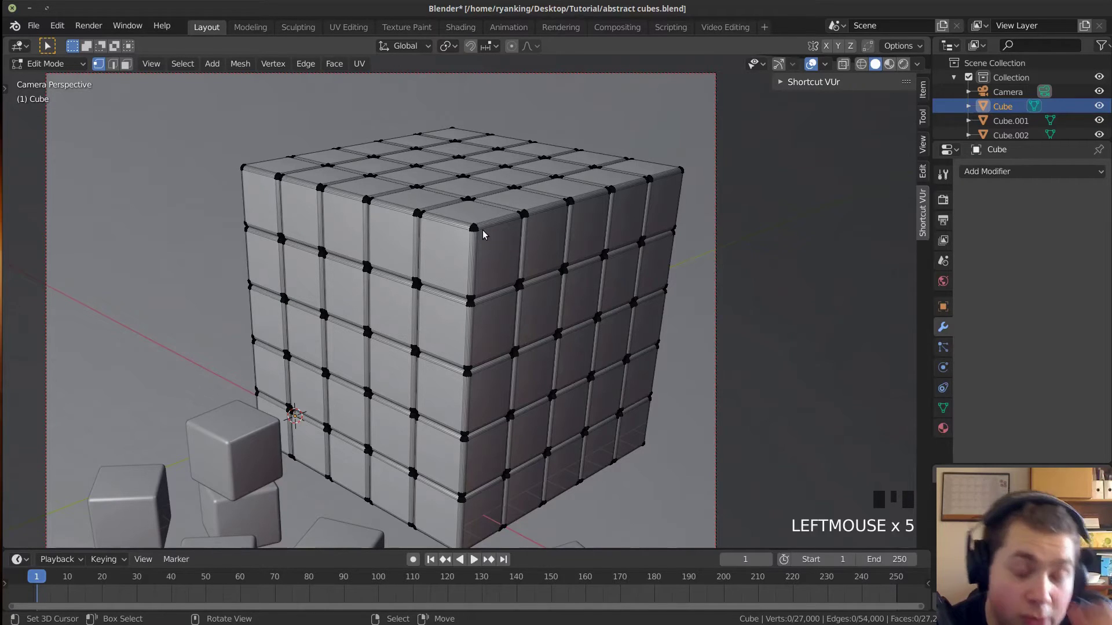
{"action": "key", "text": "l"}
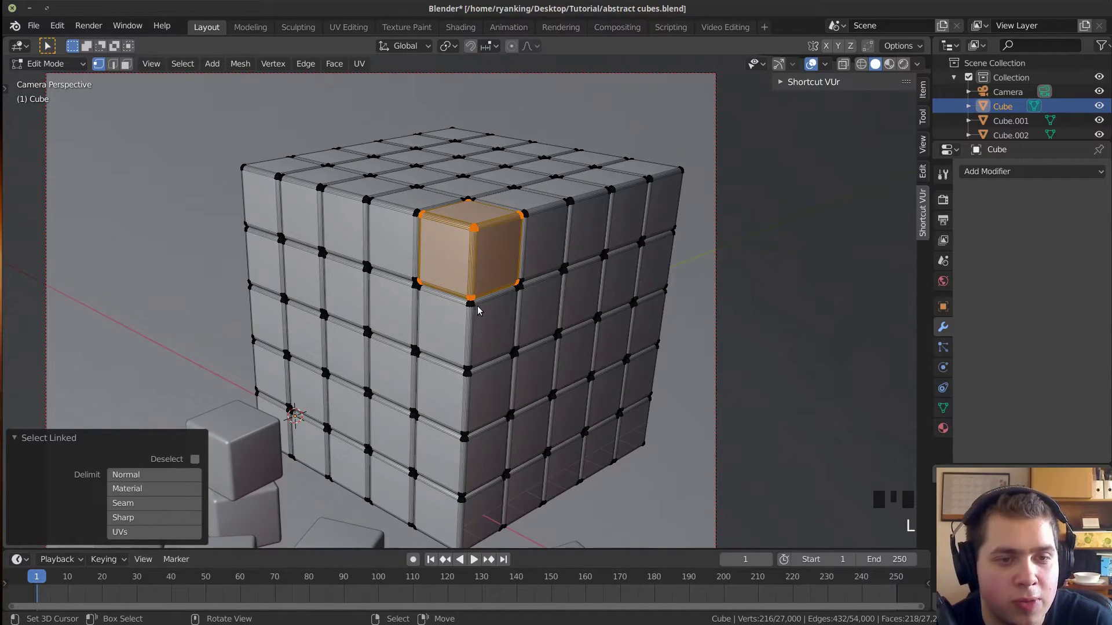
{"action": "key", "text": "l"}
{"action": "key", "text": "l"}
{"action": "key", "text": "l"}
{"action": "key", "text": "l"}
{"action": "key", "text": "l"}
{"action": "key", "text": "l"}
{"action": "key", "text": "l"}
{"action": "key", "text": "l"}
{"action": "key", "text": "l"}
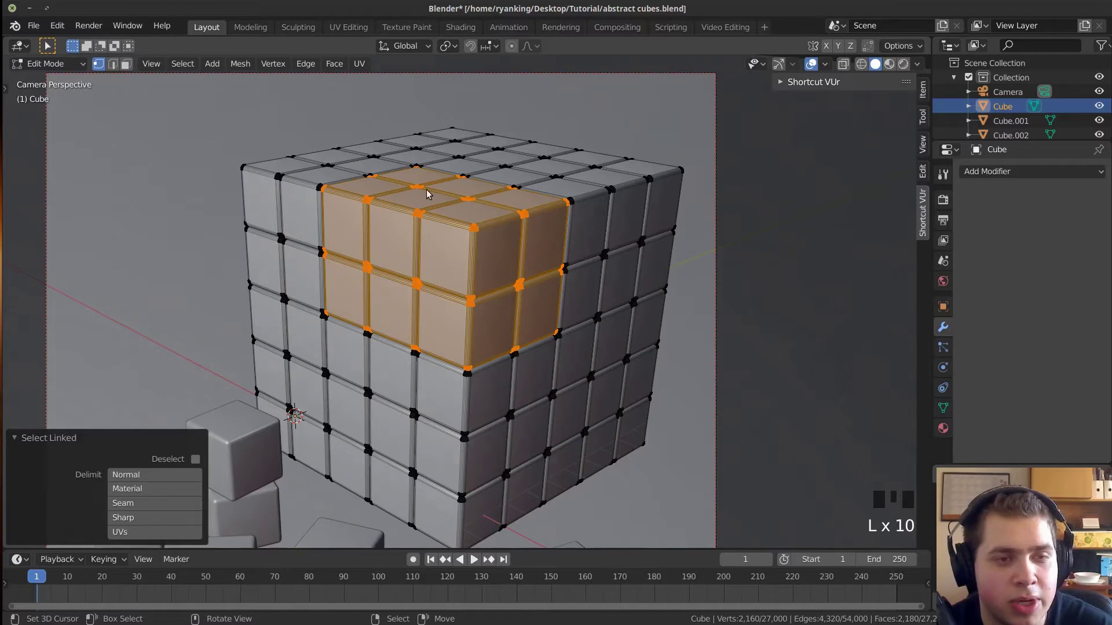
{"action": "key", "text": "x"}
Delete further linked cubes to leave stepped hollows across the front and top, undoing one removal.
{"action": "key", "text": "l"}
{"action": "key", "text": "l"}
{"action": "key", "text": "l"}
{"action": "key", "text": "l"}
{"action": "key", "text": "l"}
{"action": "key", "text": "l"}
{"action": "key", "text": "l"}
{"action": "key", "text": "x"}
{"action": "key", "text": "ctrl+z"}
{"action": "key", "text": "a"}
{"action": "key", "text": "l"}
{"action": "key", "text": "l"}
{"action": "key", "text": "l"}
{"action": "key", "text": "x"}
{"action": "key", "text": "Tab"}
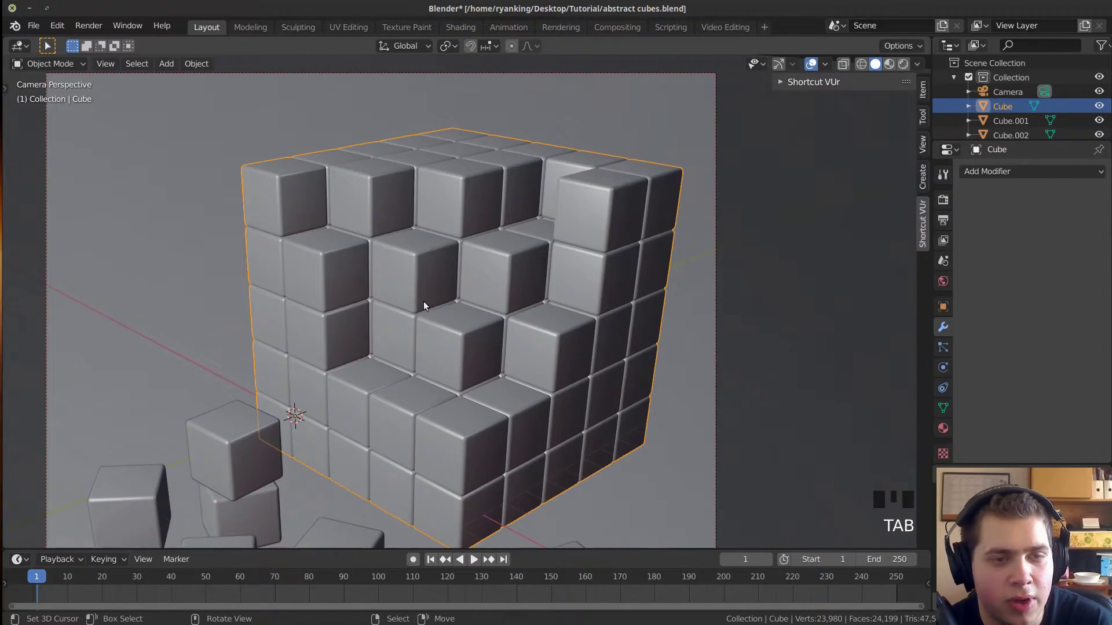
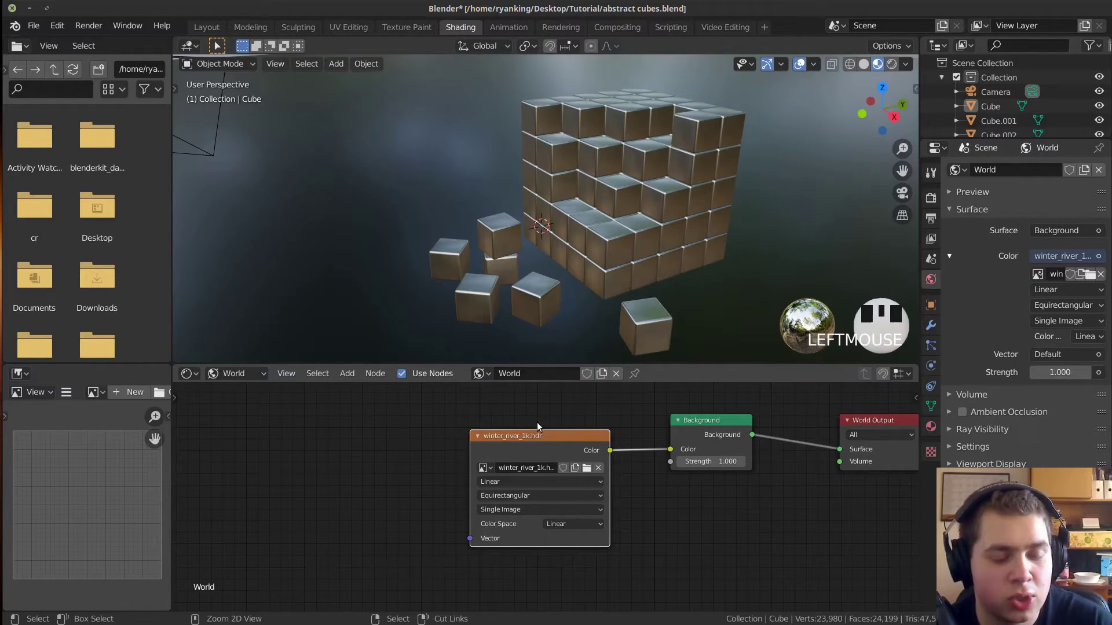
Feed the winter_river_1k.hdr environment through Texture Coordinate and Mapping nodes and frame the camera view.
{"action": "key", "text": "ctrl+t"}
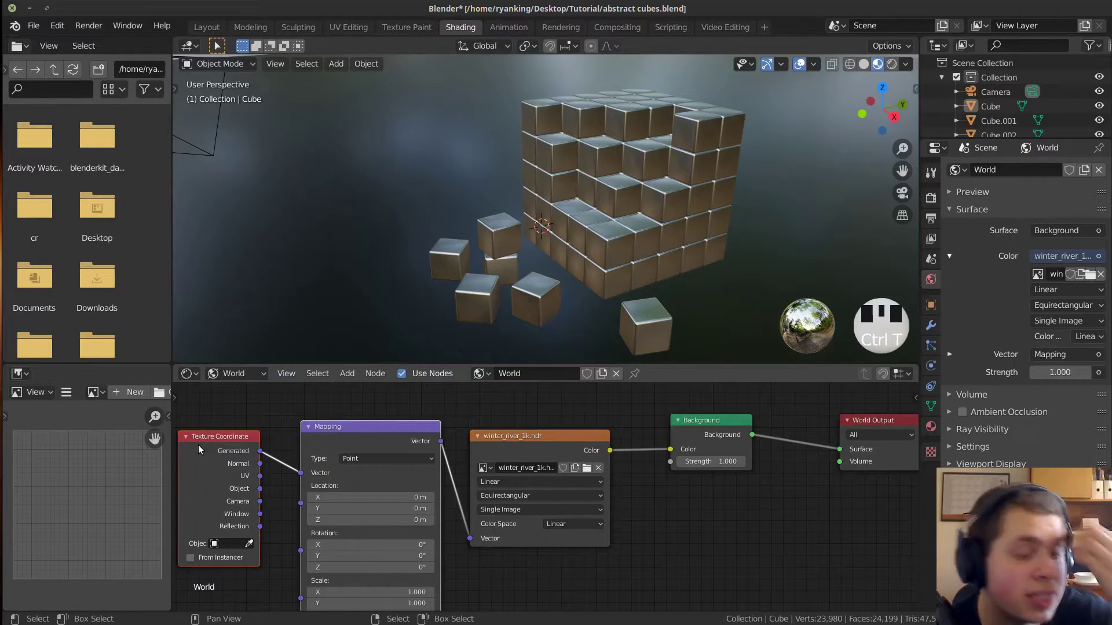
{"action": "left_click", "coordinate": [486, 523]}
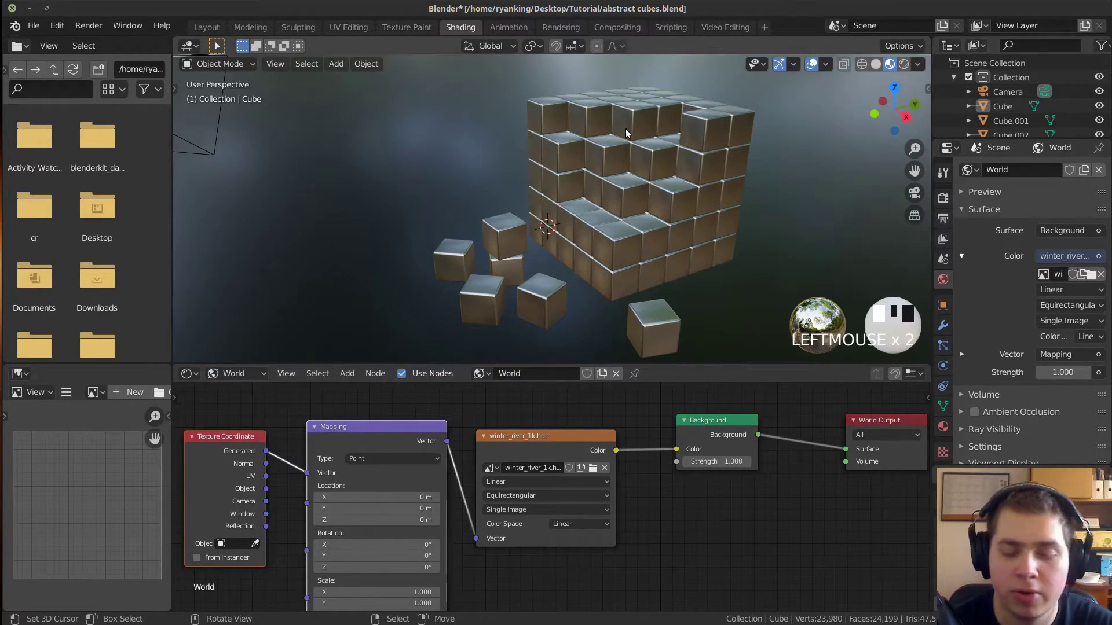
{"action": "key", "text": "KP_0"}
{"action": "scroll", "scroll_direction": "down", "scroll_amount": 3}
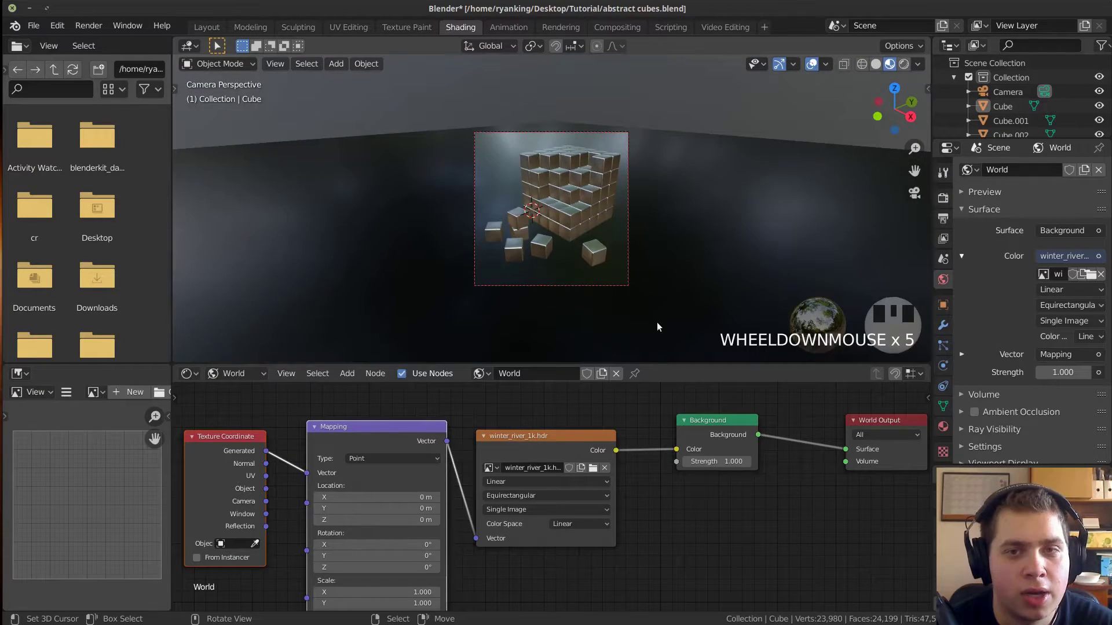
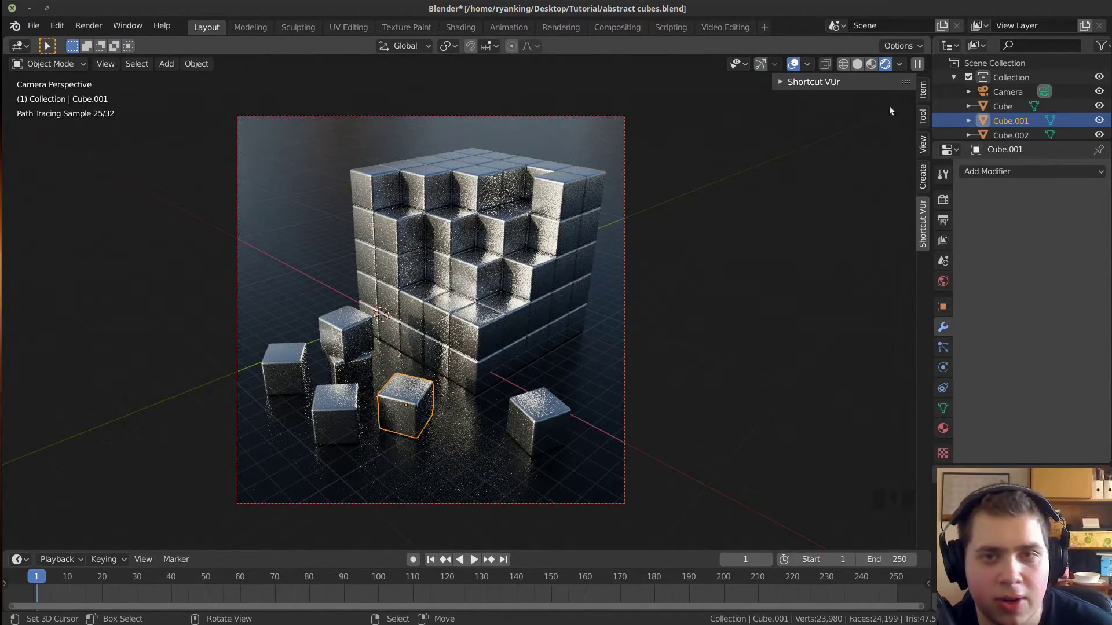
Switch the viewport back to Solid shading in the Layout workspace.
{"action": "left_click", "coordinate": [861, 69]}
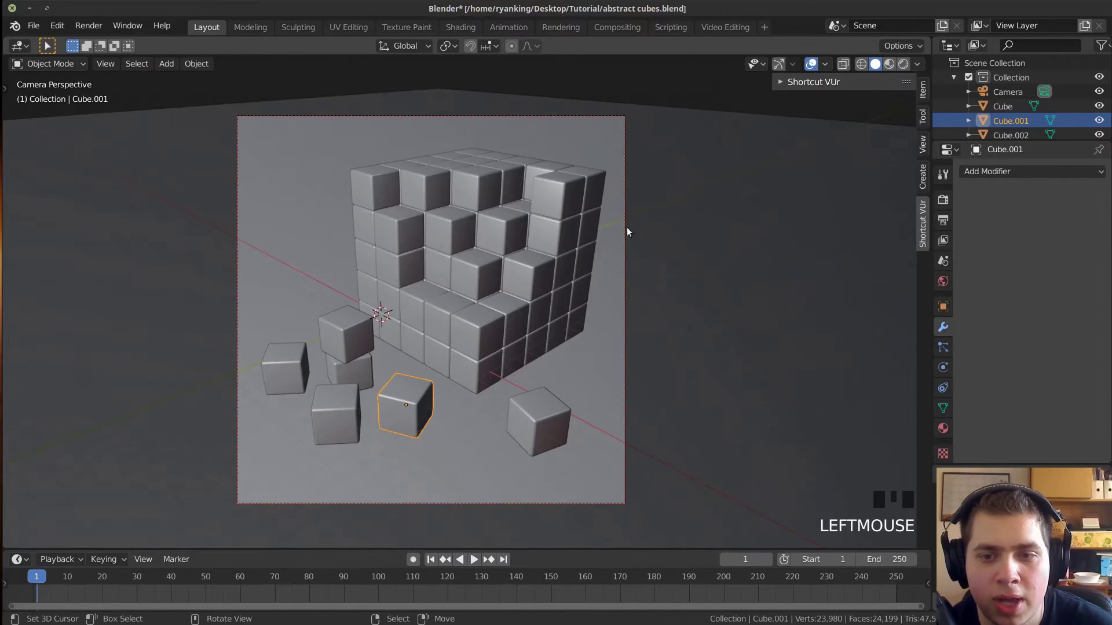